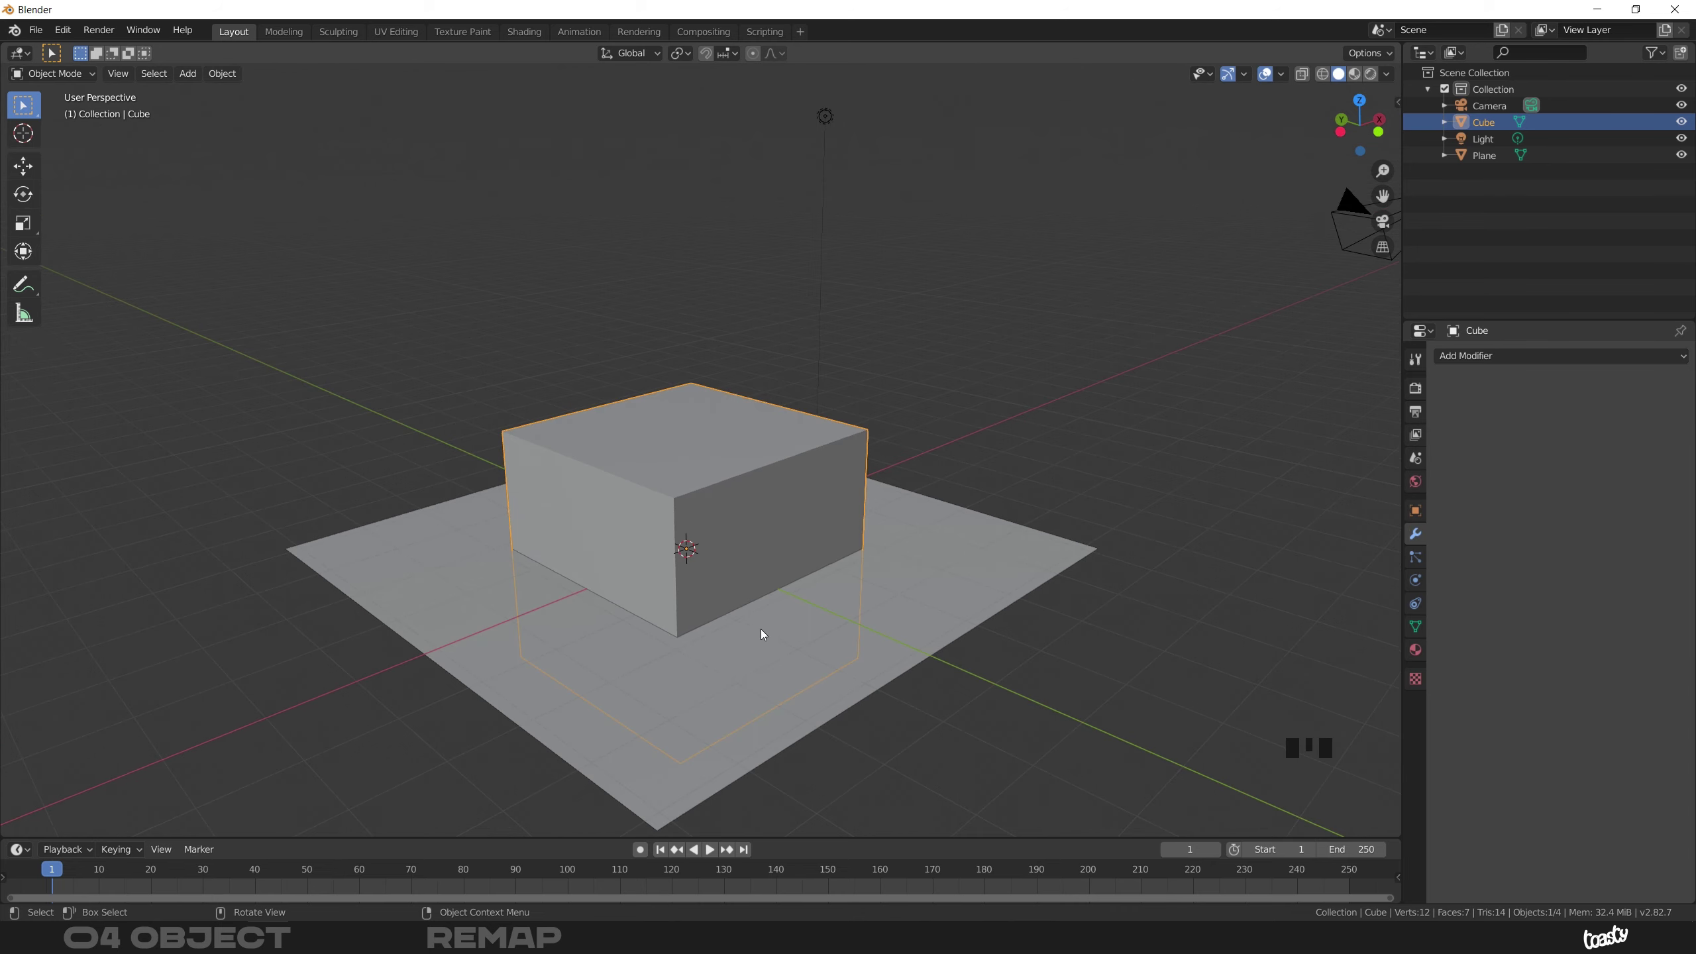
# Delete the default cube and plane, then bring up the add-mesh list for a cylinder
pyautogui.click(766, 638)
pyautogui.click(456, 449)
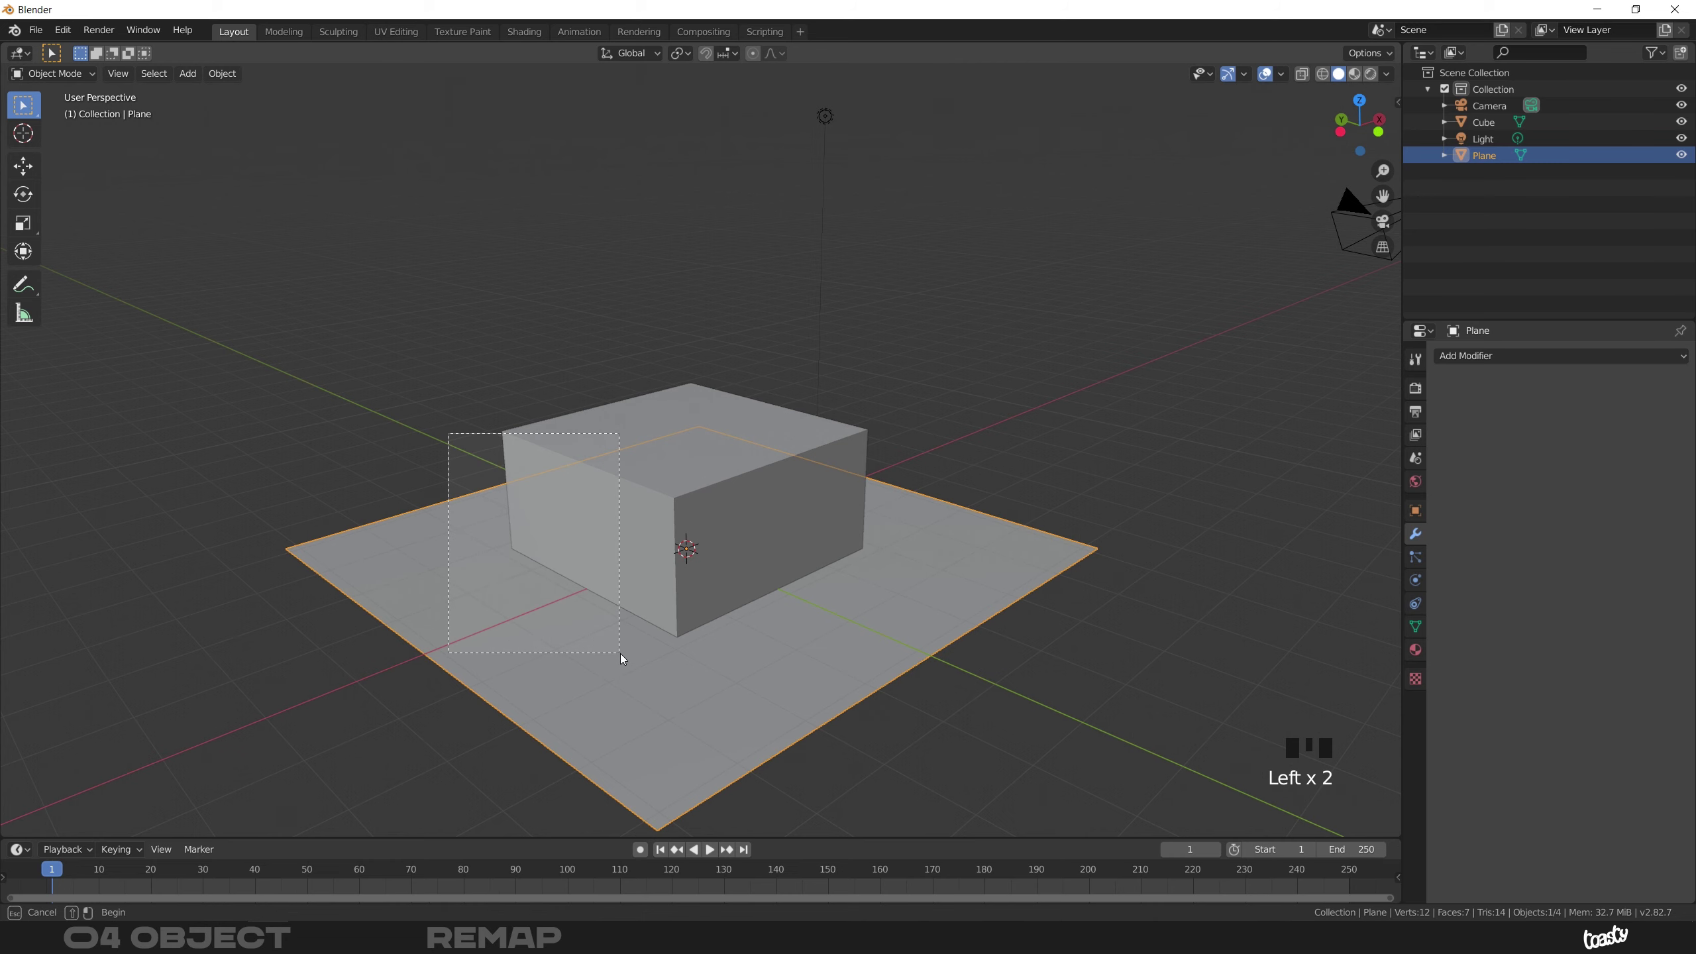
pyautogui.press('x')
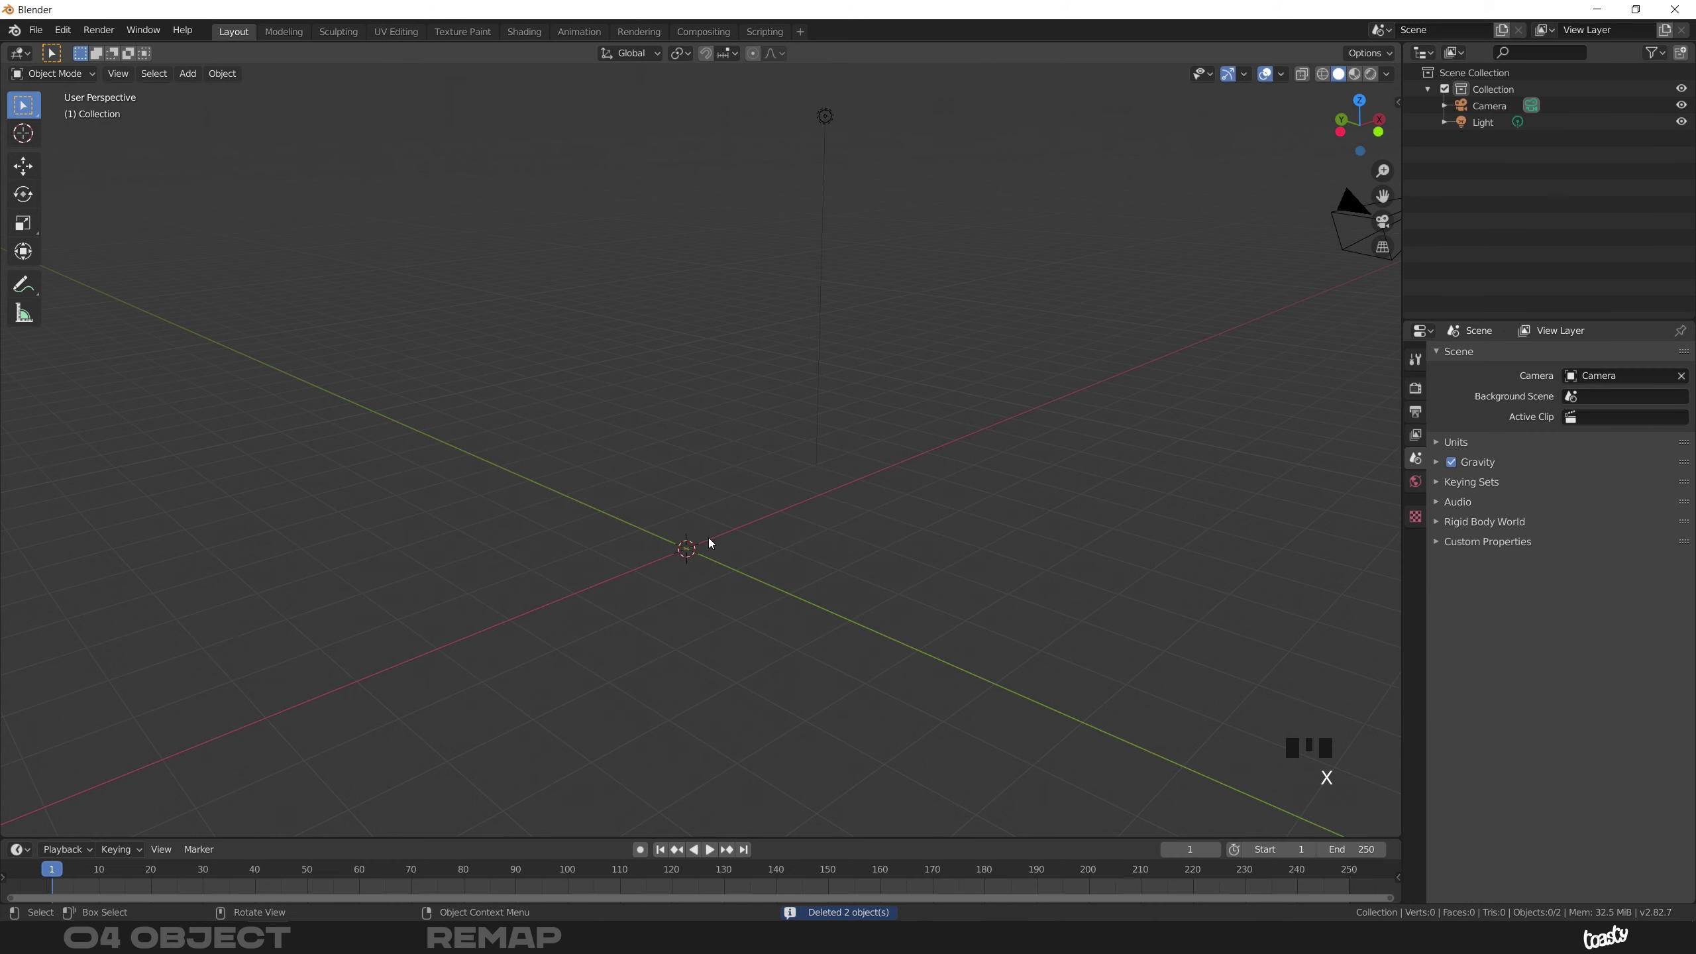
pyautogui.press('shift+a')
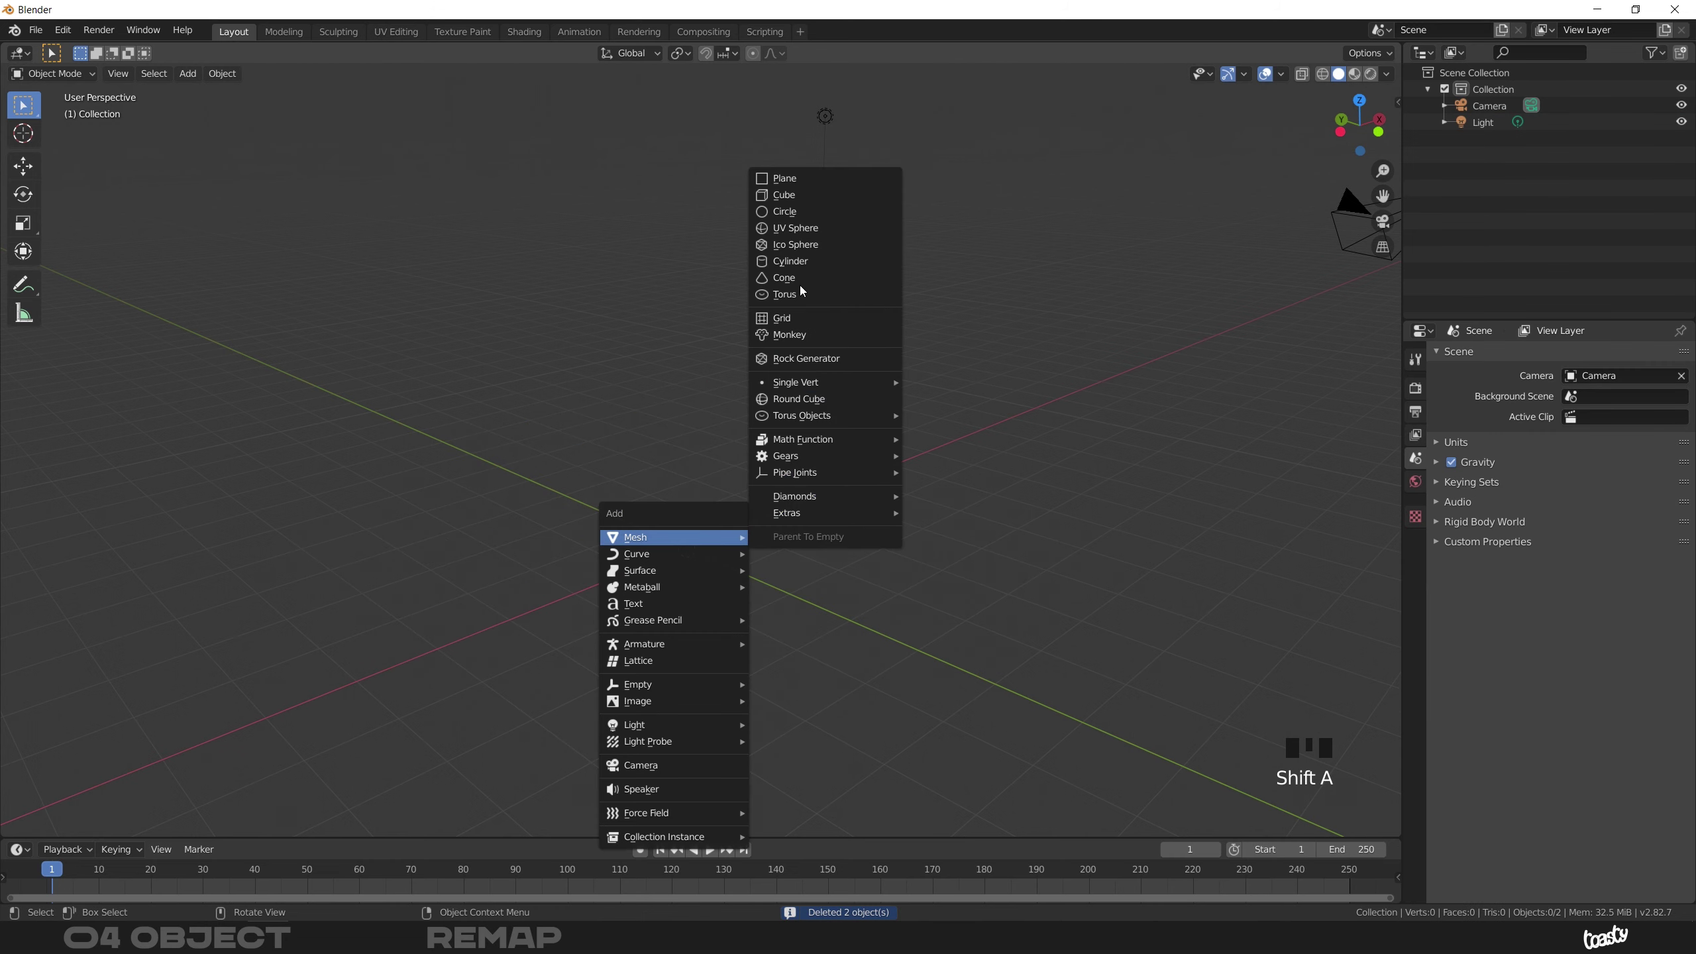
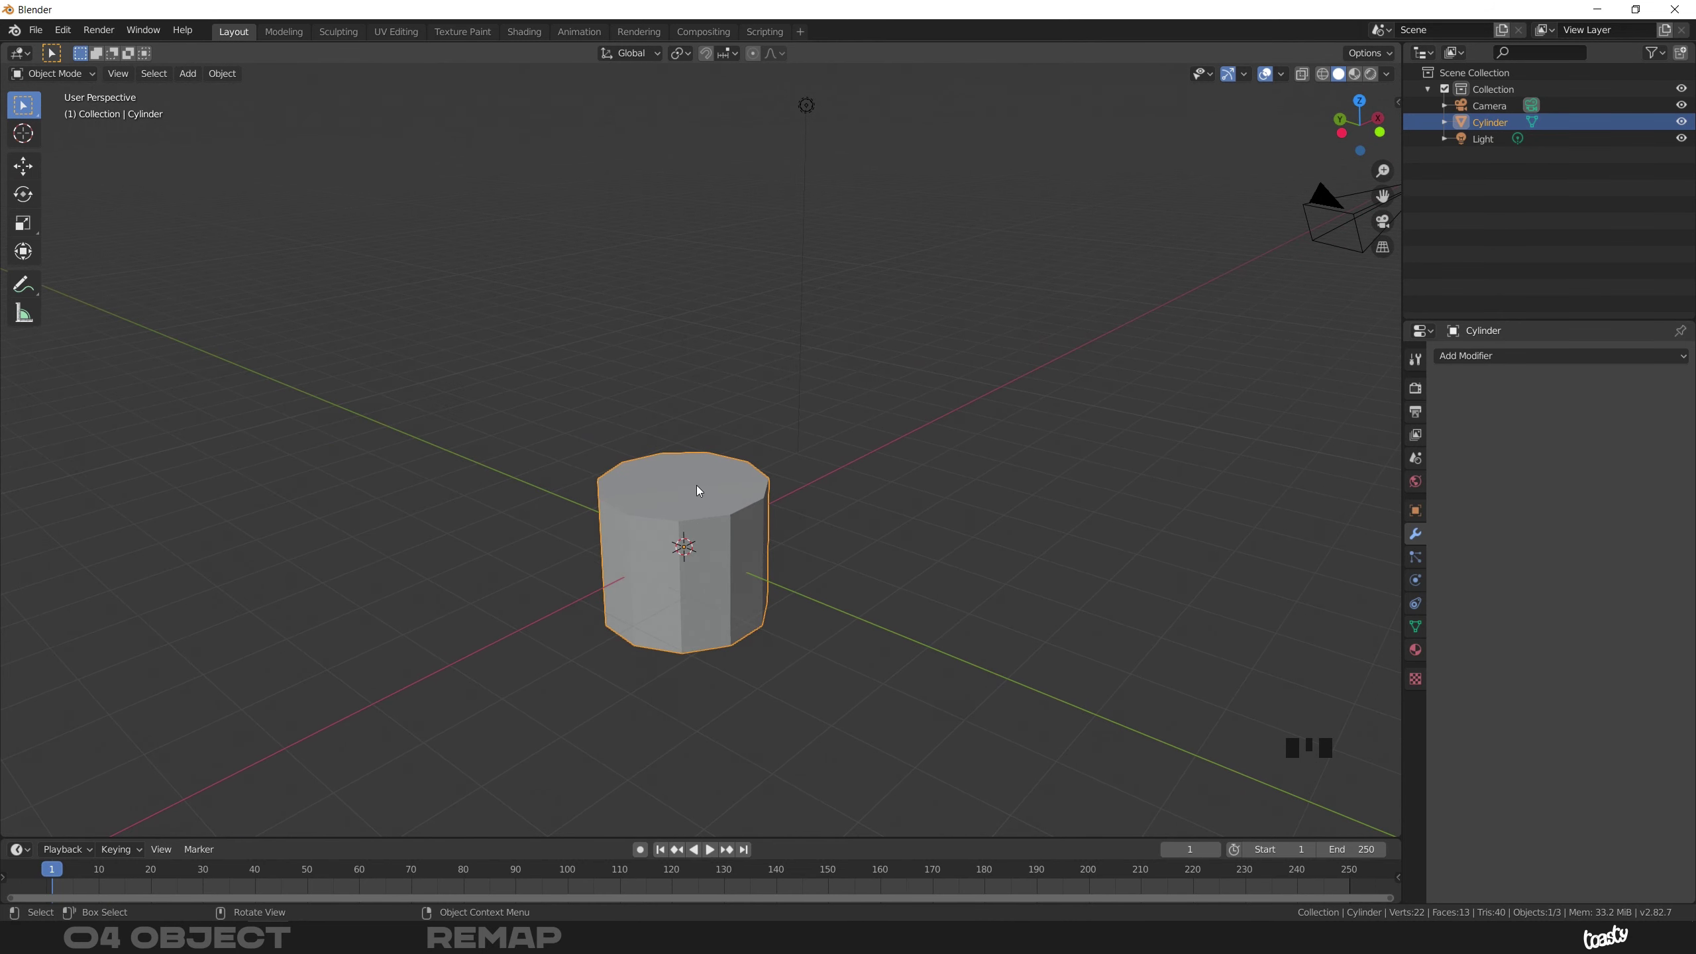
pyautogui.moveTo(695, 500); pyautogui.dragTo(645, 515)
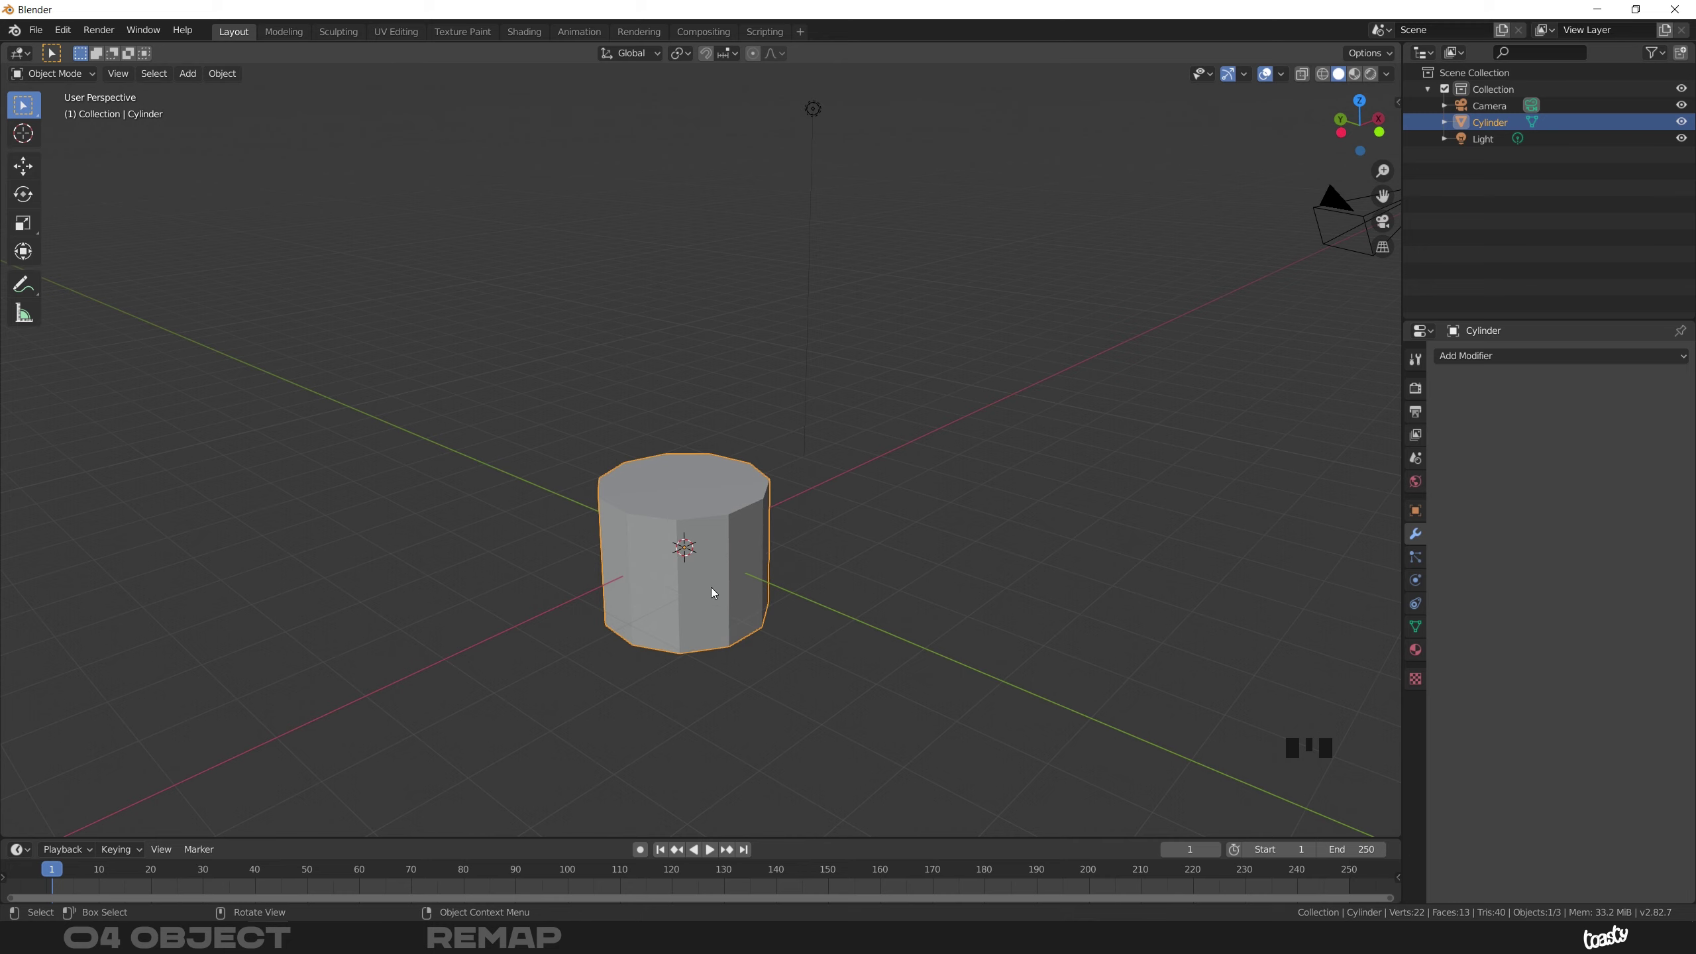
pyautogui.click(669, 506)
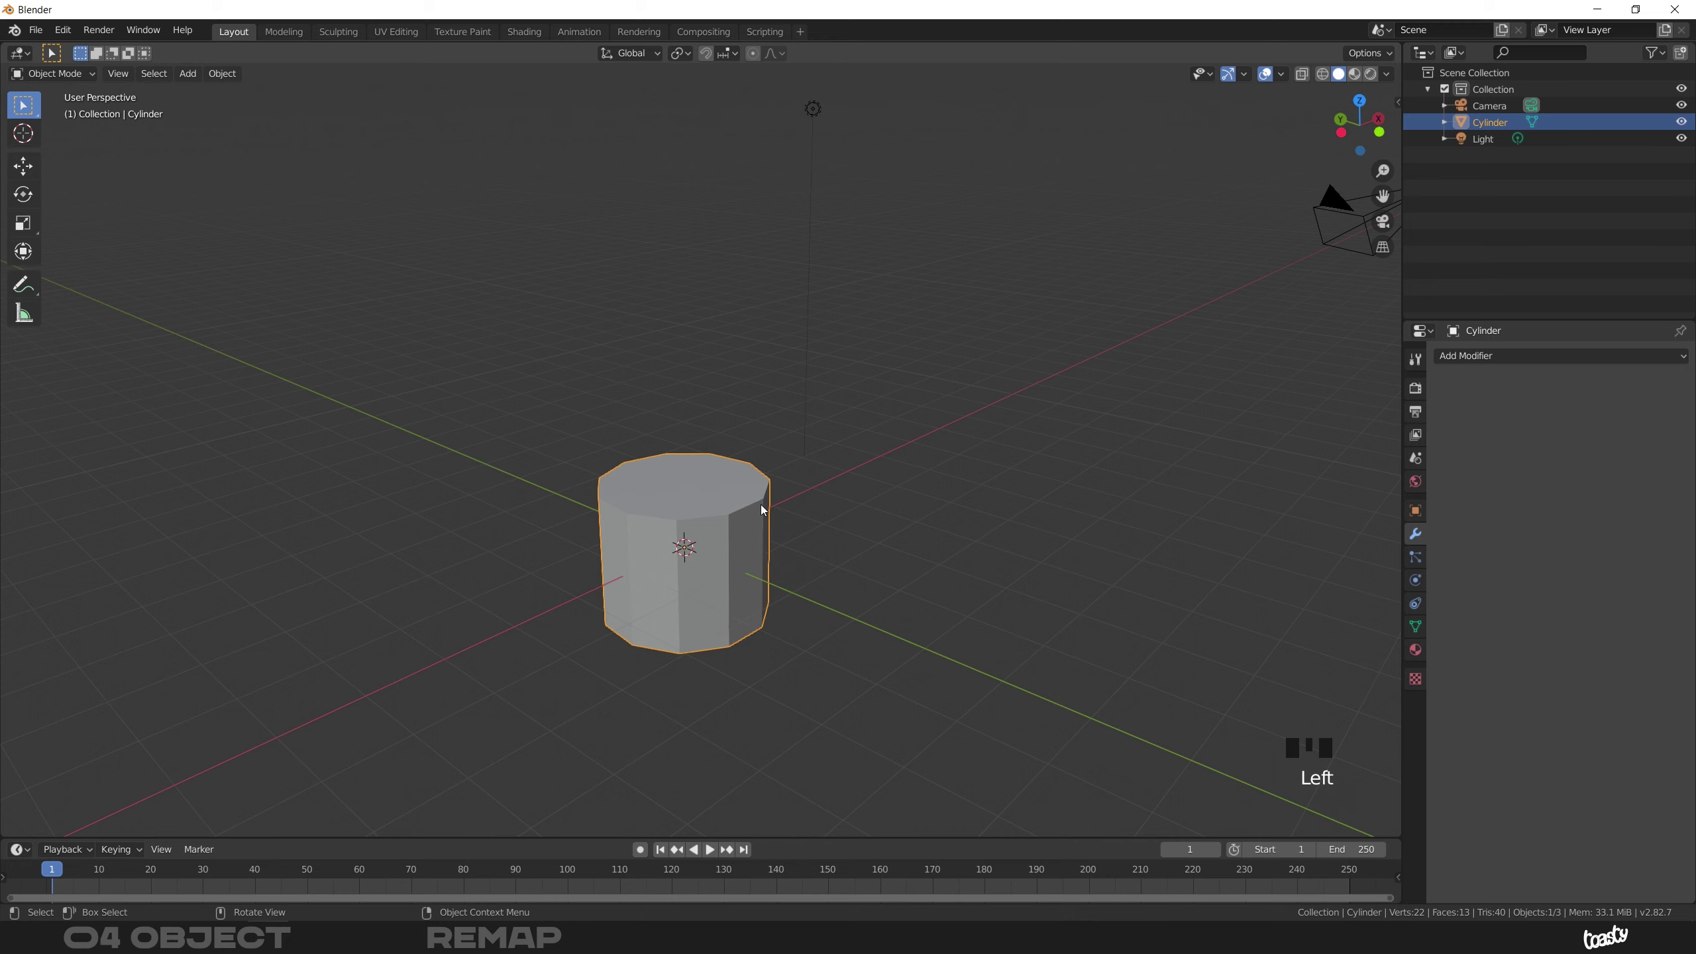
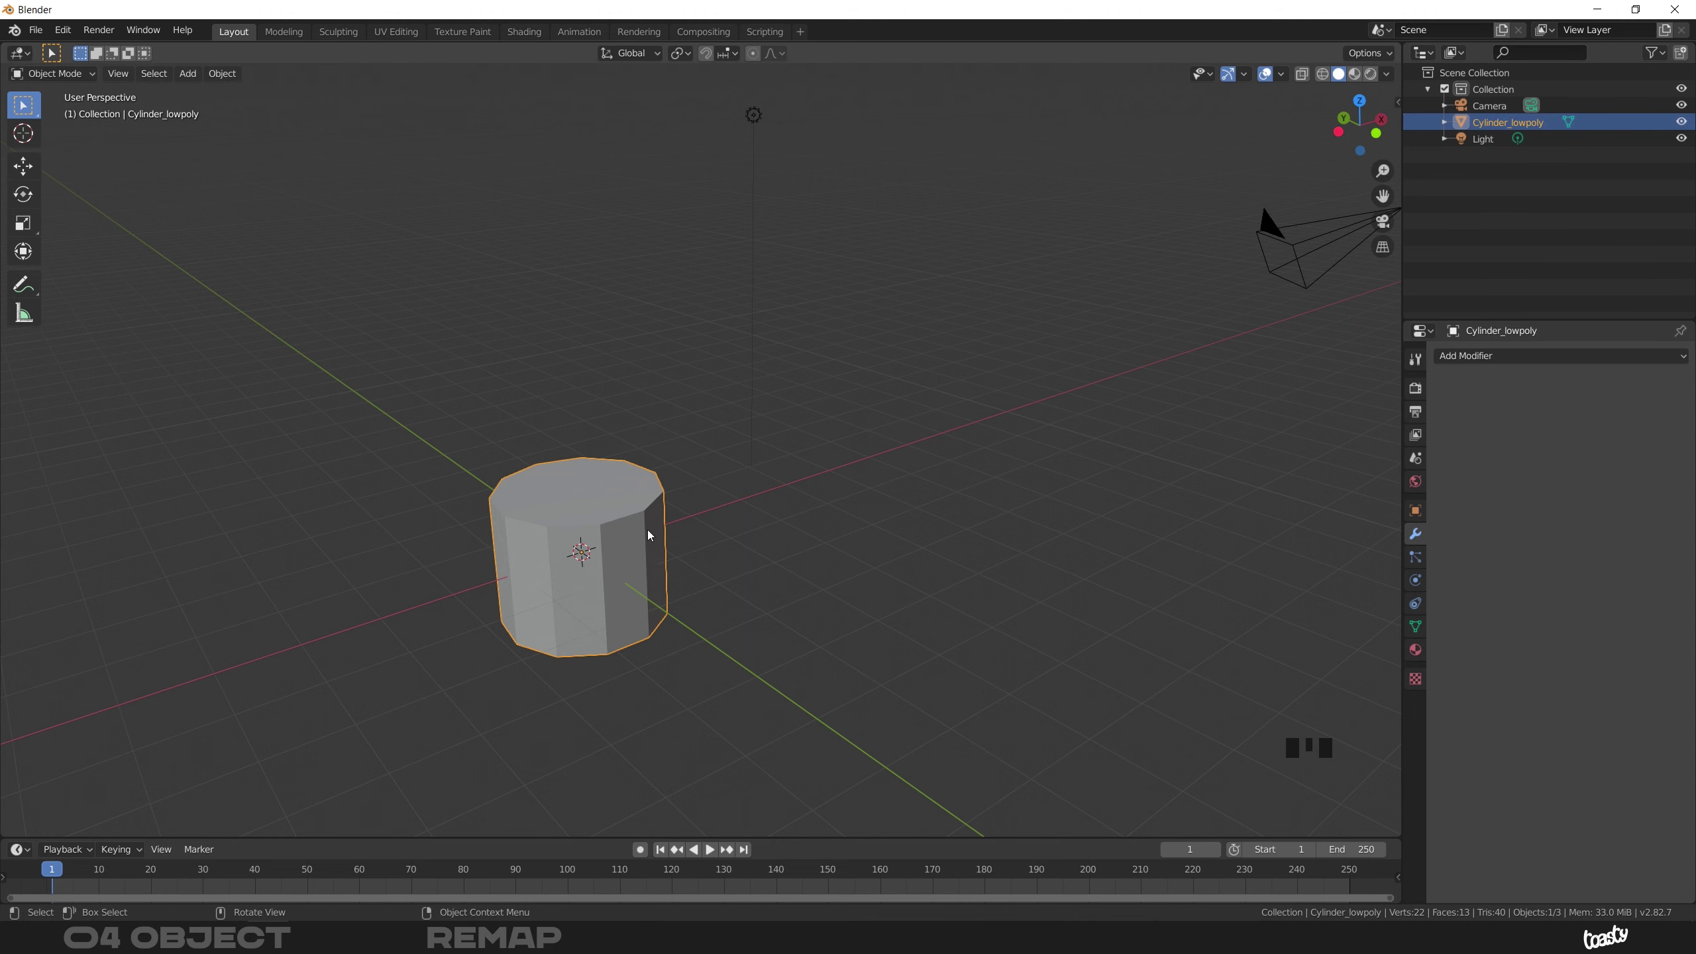
# Shift Cylinder_lowpoly about 4.74 m along X and shrink it to roughly 0.445 scale
pyautogui.press('g')
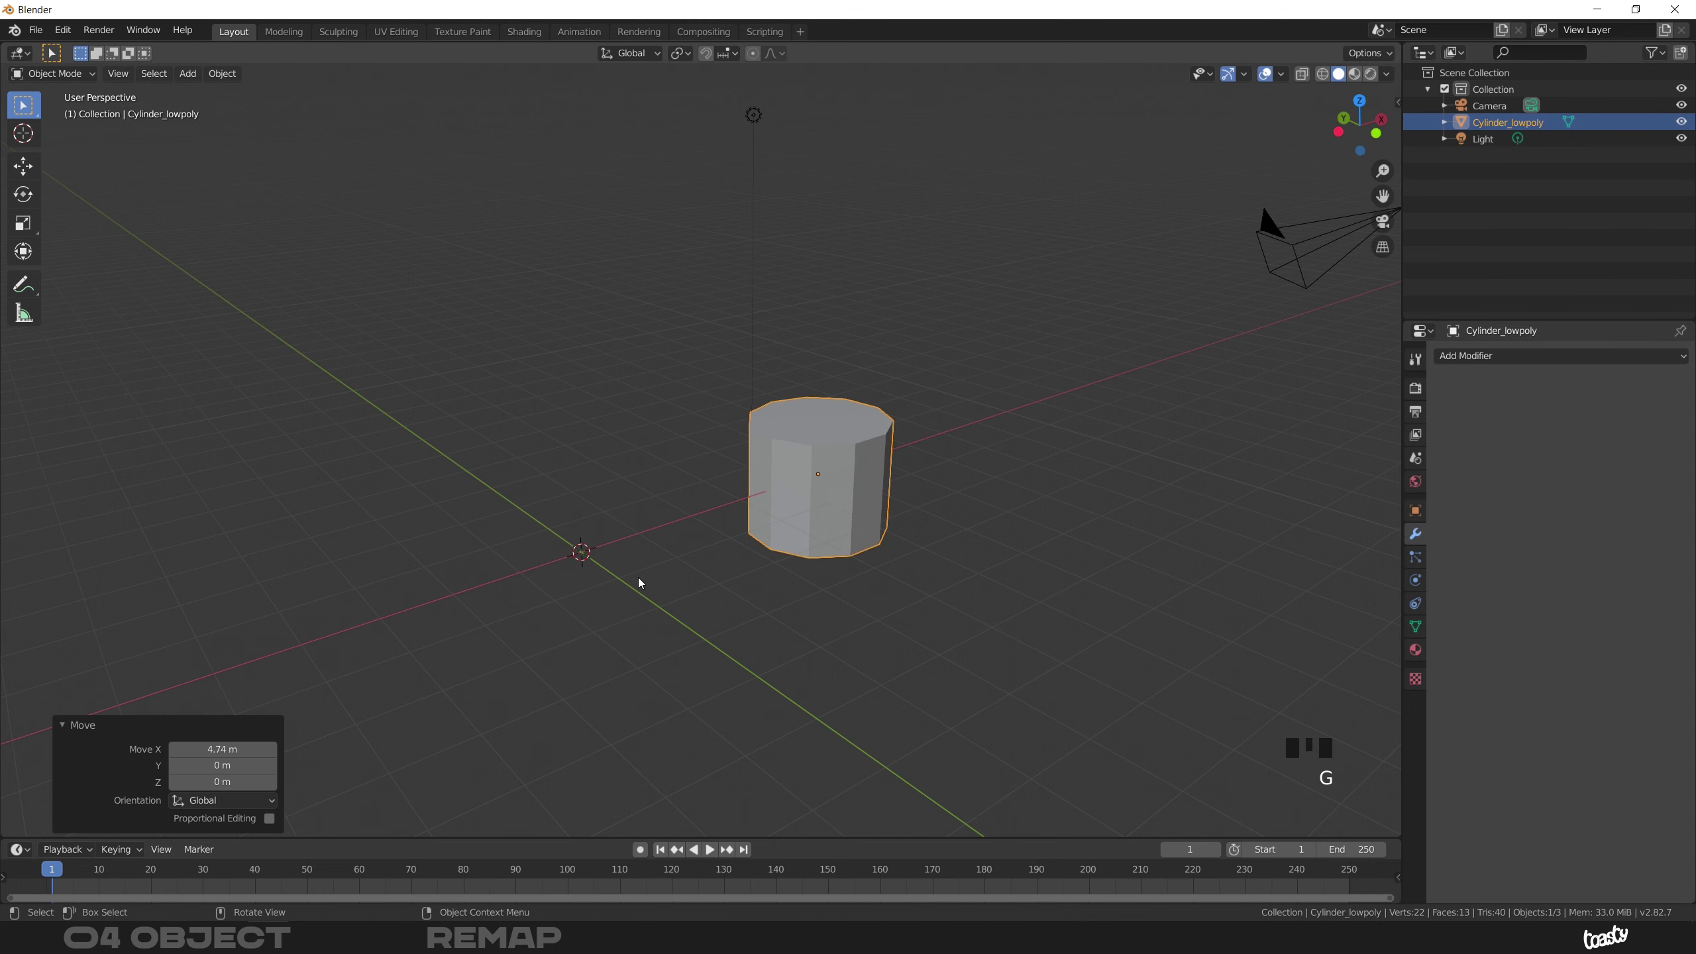
pyautogui.moveTo(615, 582); pyautogui.dragTo(905, 515)
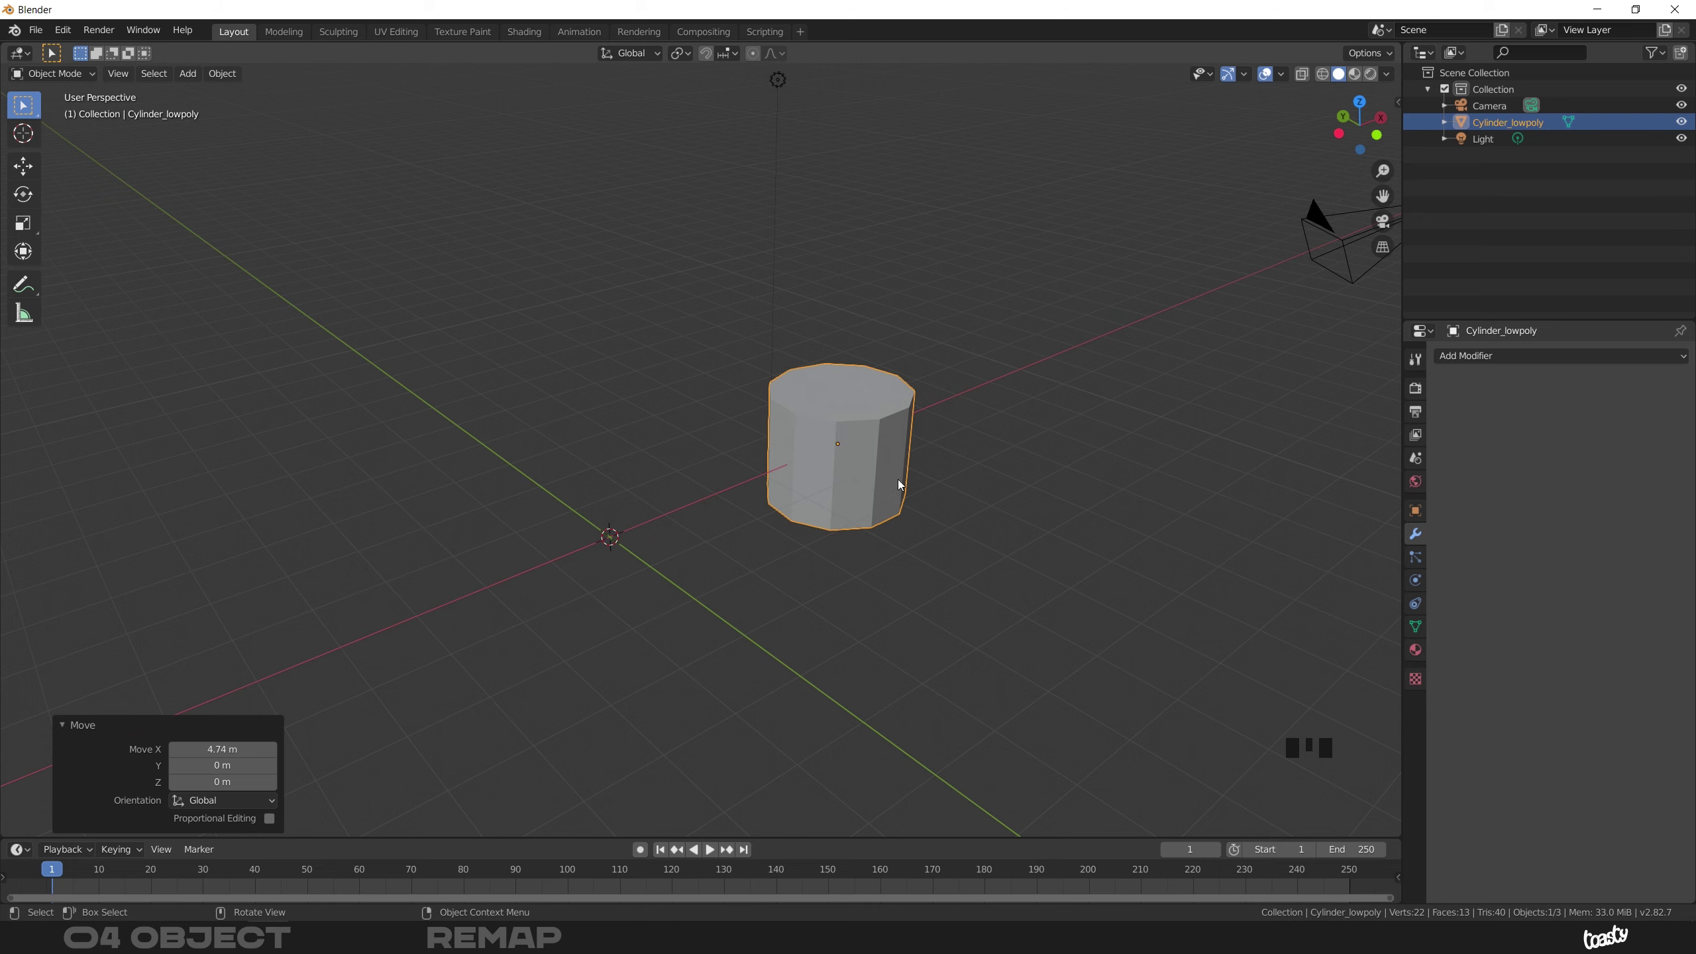
pyautogui.press('r')
pyautogui.moveTo(864, 455); pyautogui.dragTo(880, 449)
pyautogui.press('g')
pyautogui.press('s')
# Tip the low-poly cylinder onto its side and confirm the new orientation
pyautogui.moveTo(902, 355); pyautogui.dragTo(911, 340)
pyautogui.click(908, 338)
pyautogui.moveTo(890, 344); pyautogui.dragTo(691, 505)
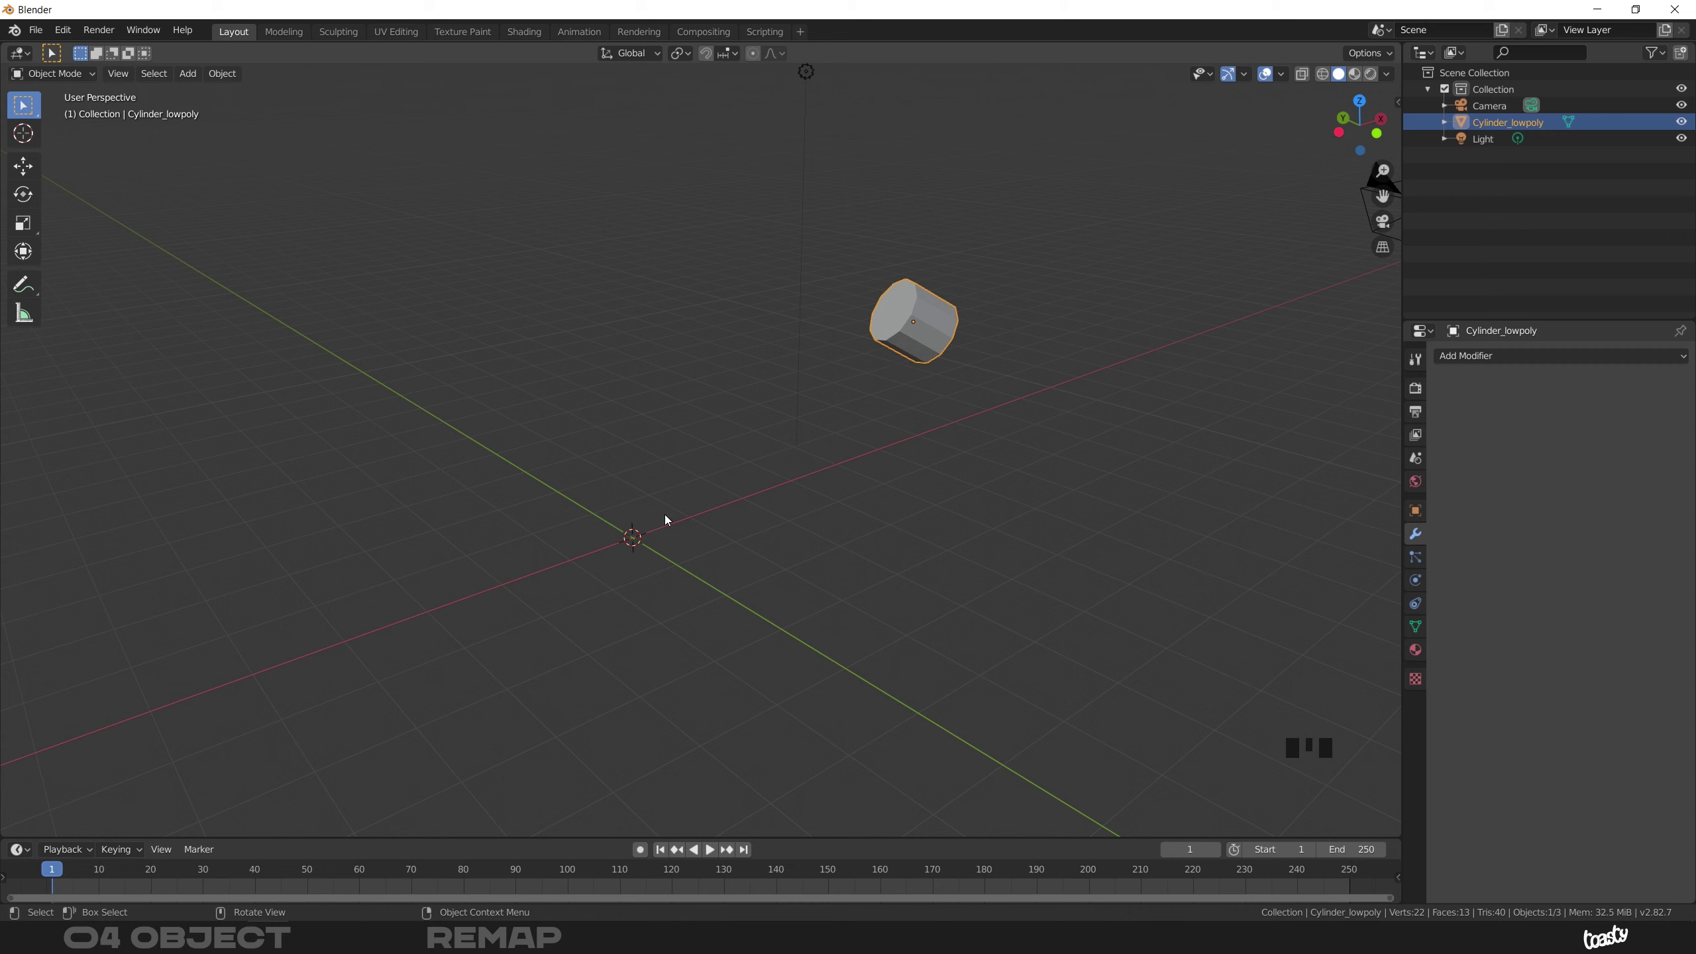
# Add a 34-sided cylinder of radius 0.75 m and depth 2.99 m at the origin
pyautogui.press('shift+a')
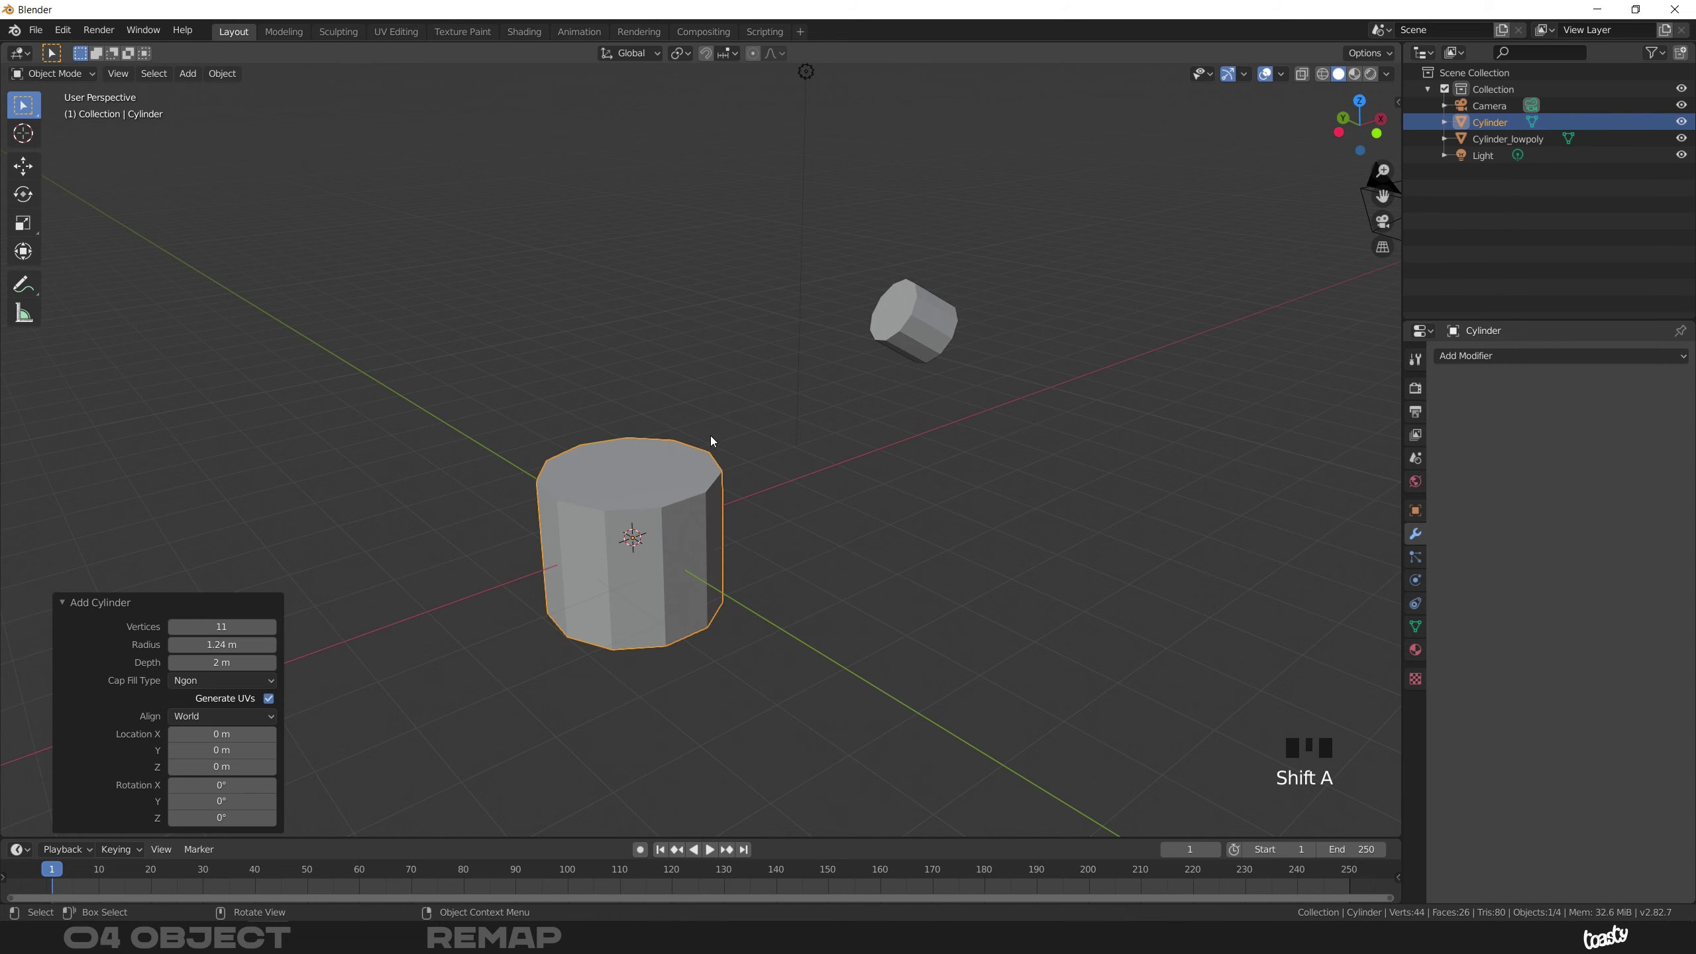
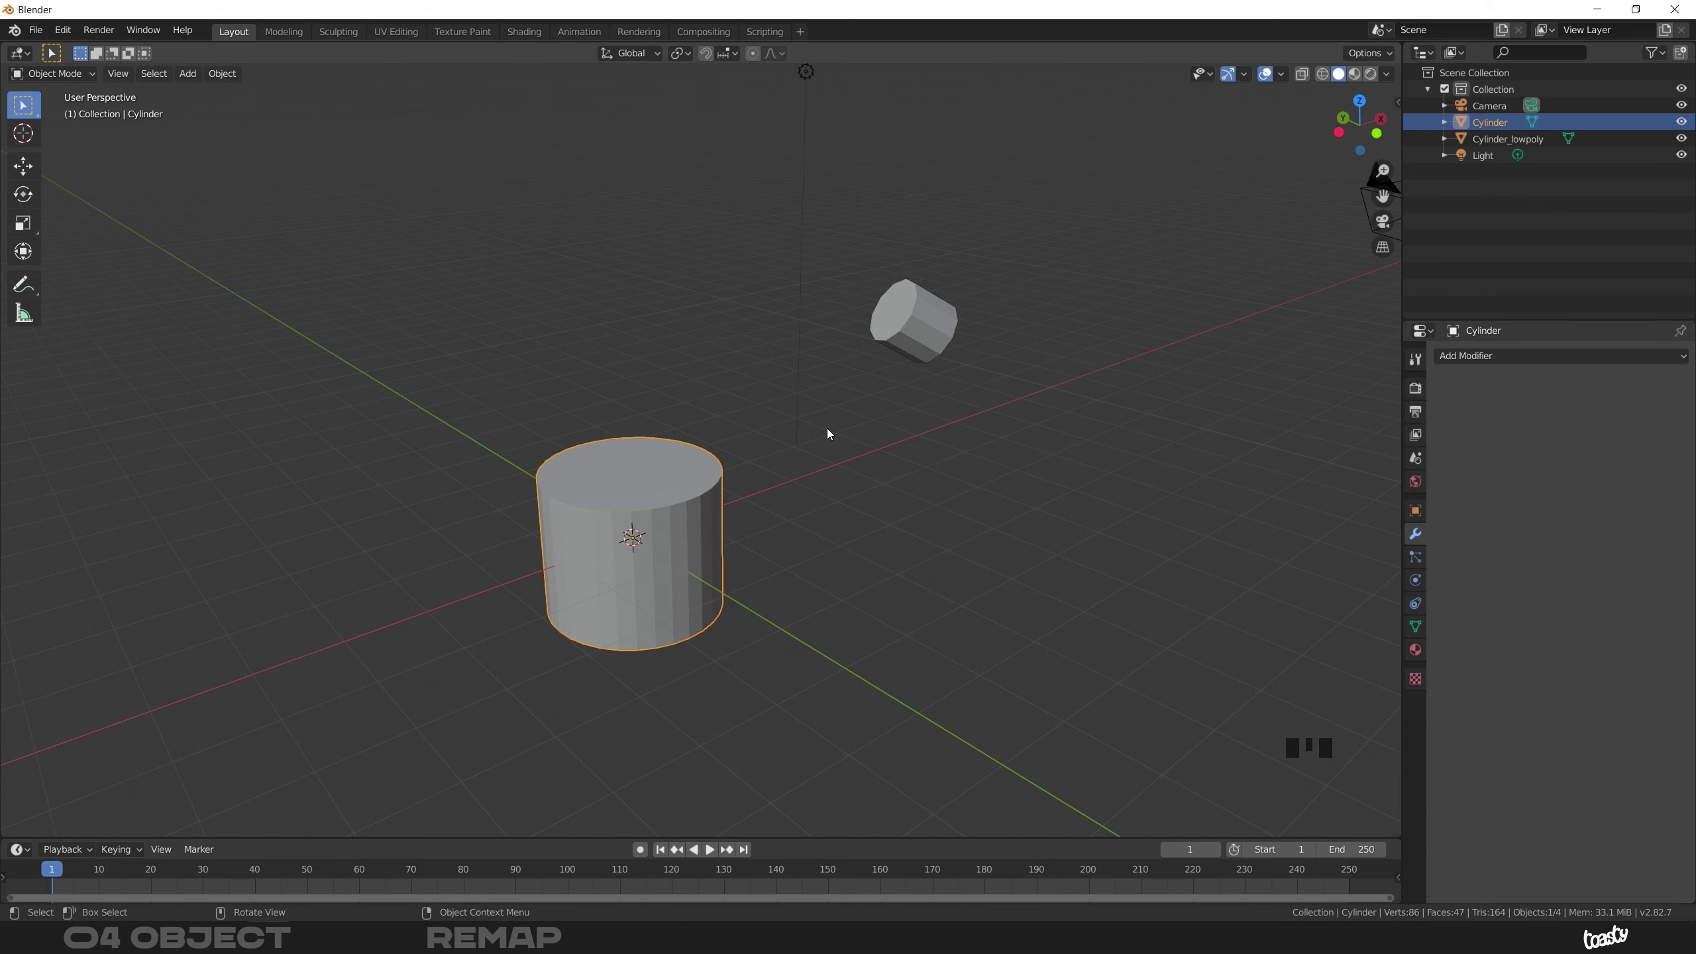
pyautogui.moveTo(750, 477); pyautogui.dragTo(731, 489)
pyautogui.press('shift+a')
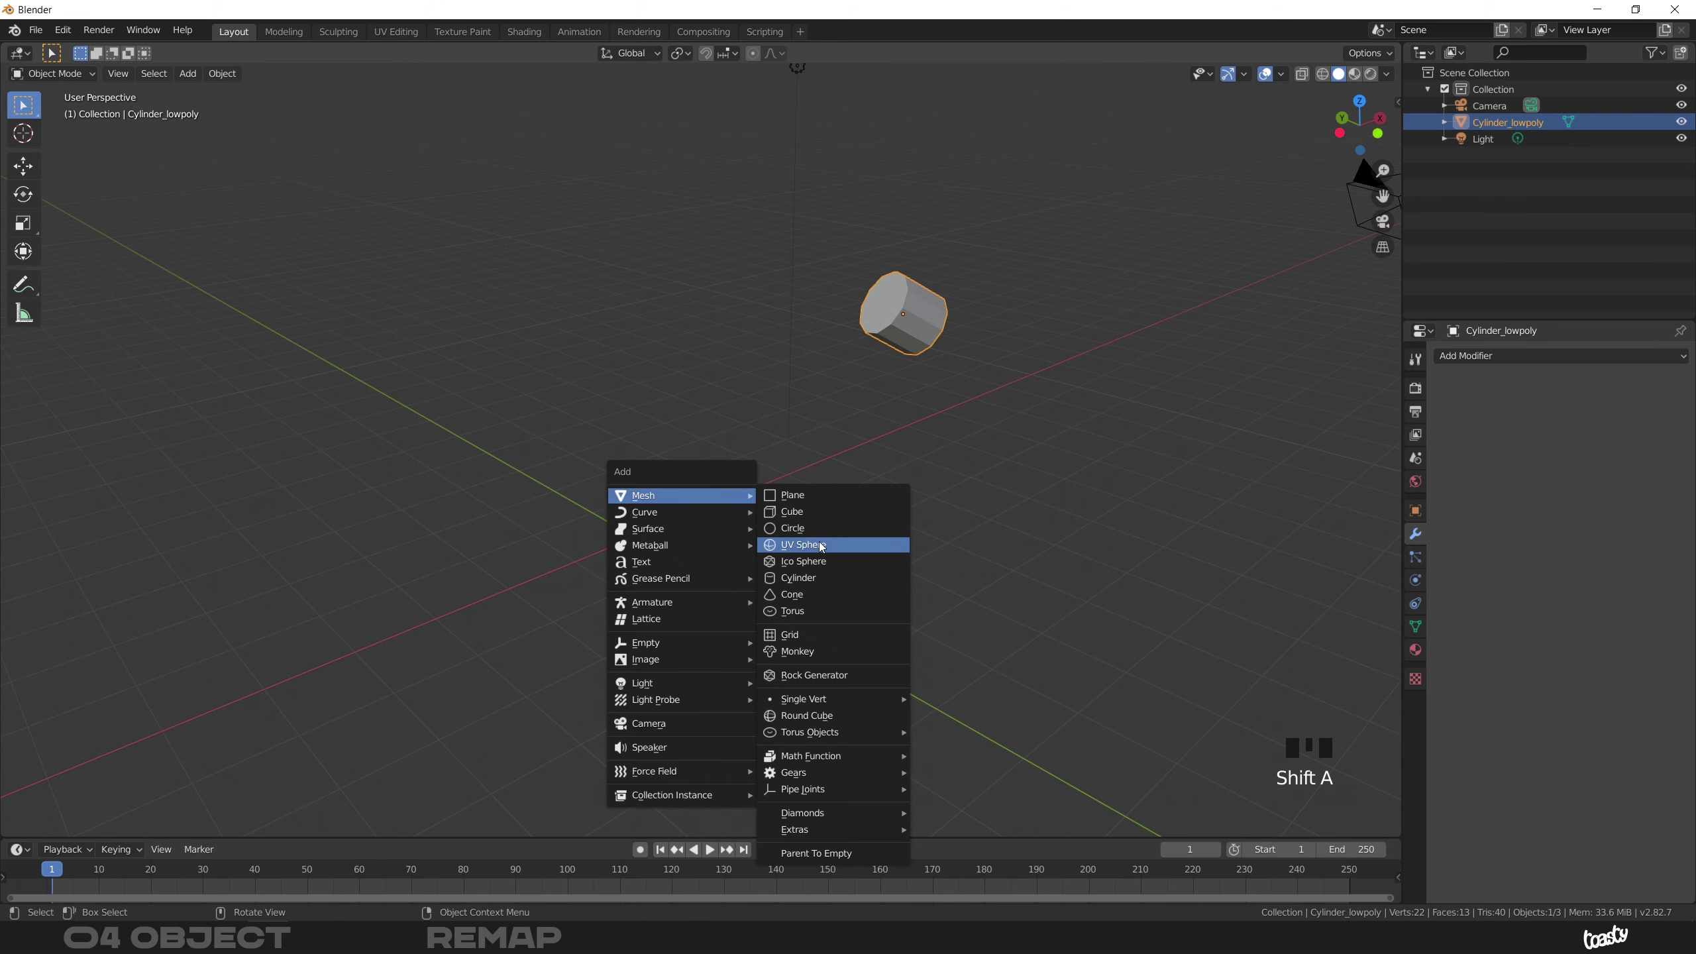
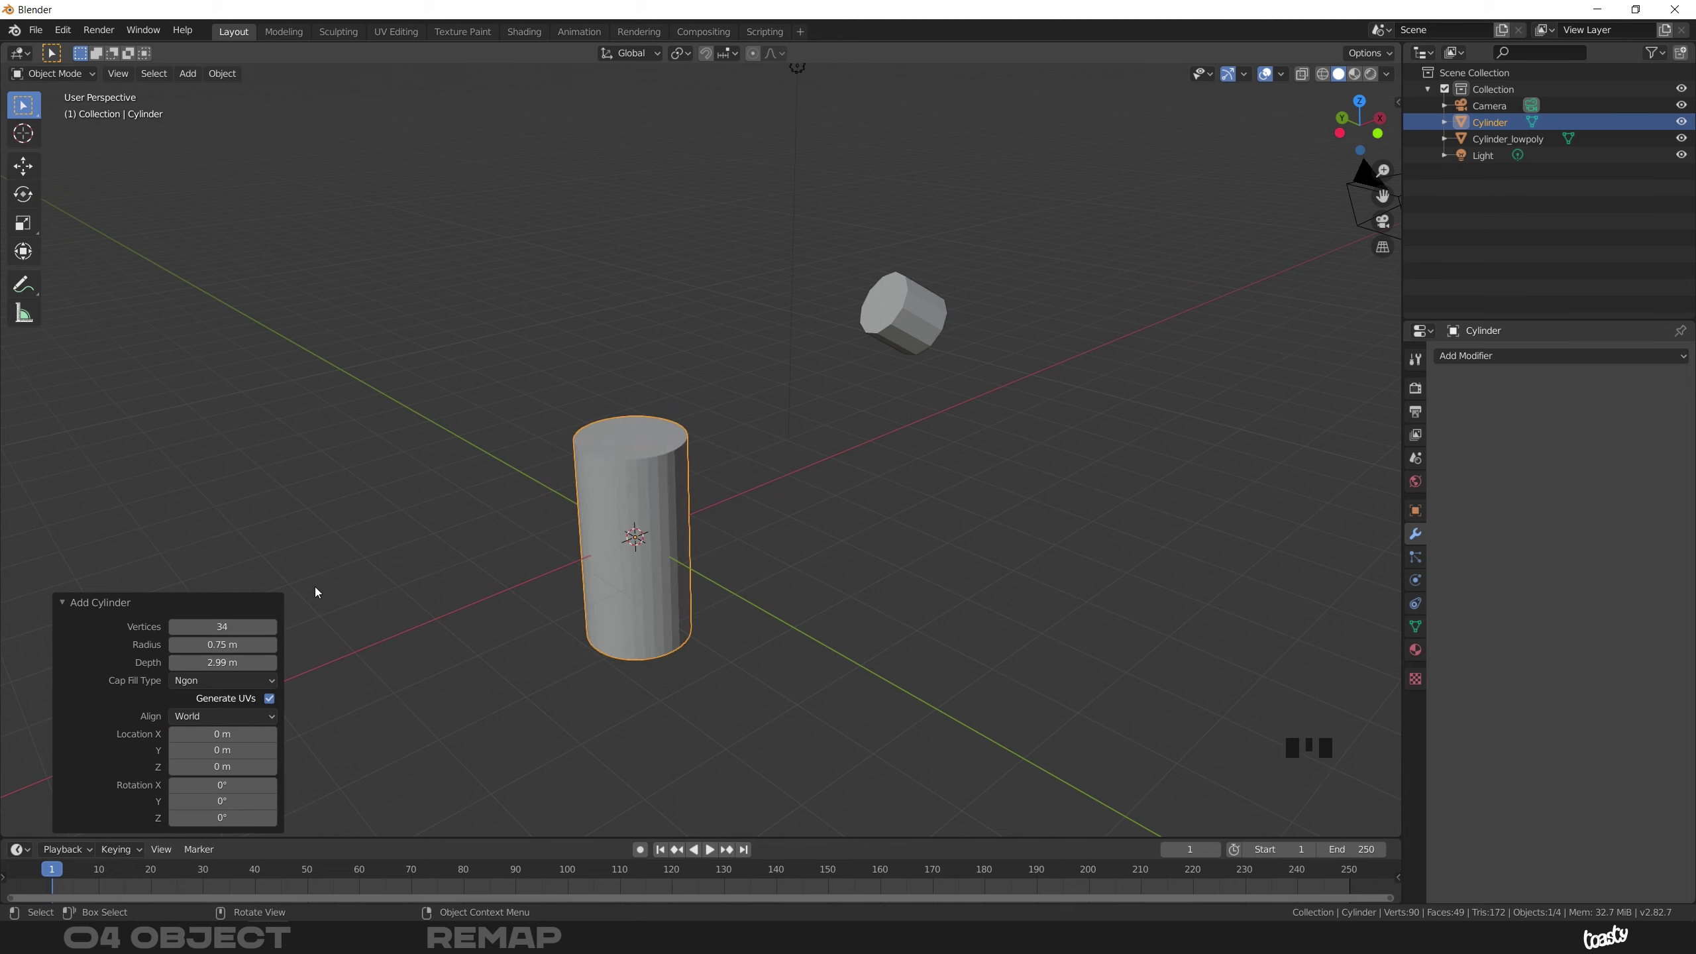
# Deselect everything, then select Cylinder_lowpoly and the tall cylinder in turn
pyautogui.click(799, 533)
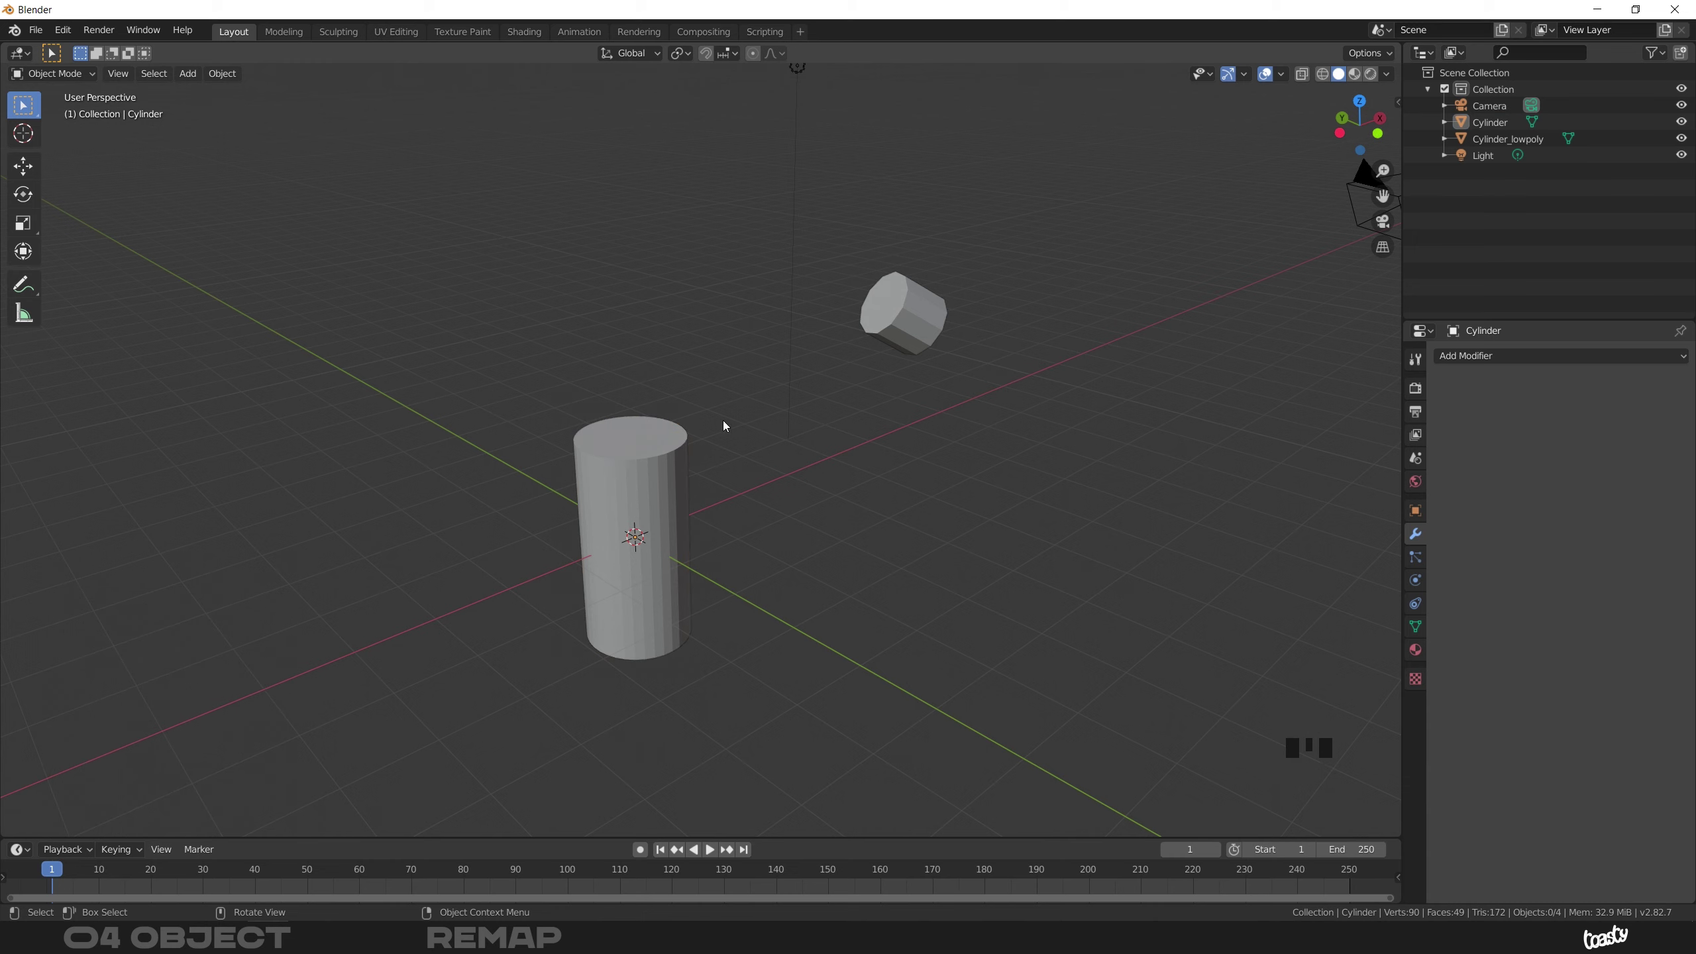
pyautogui.click(908, 310)
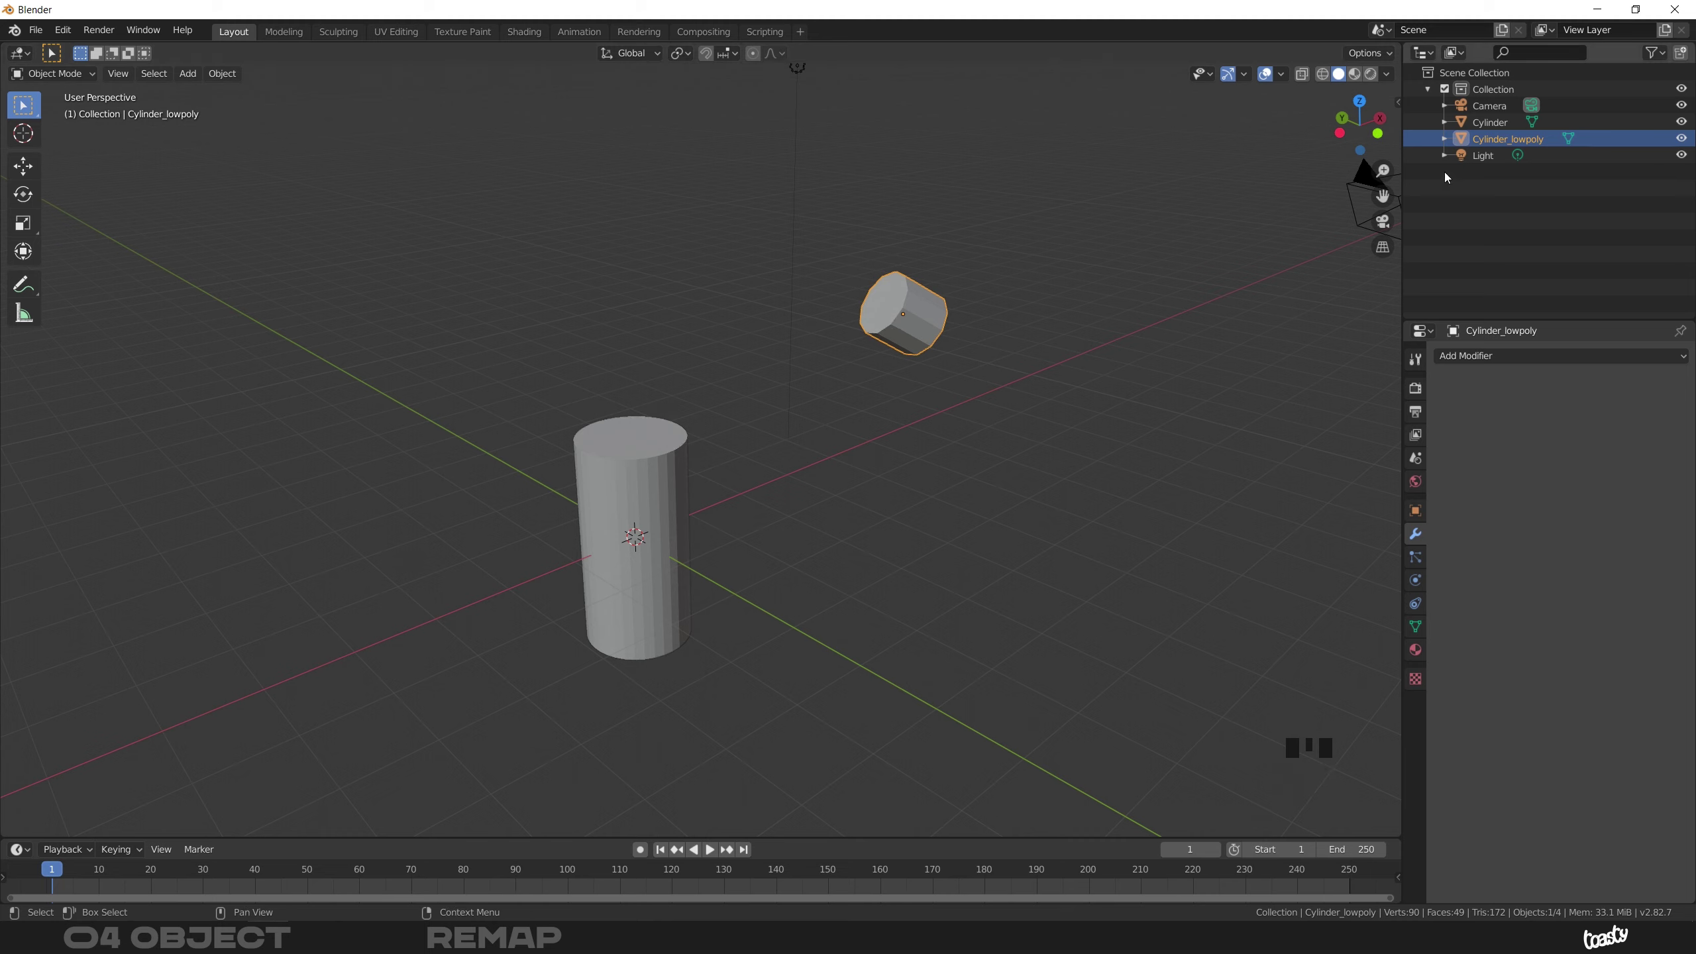
pyautogui.click(643, 486)
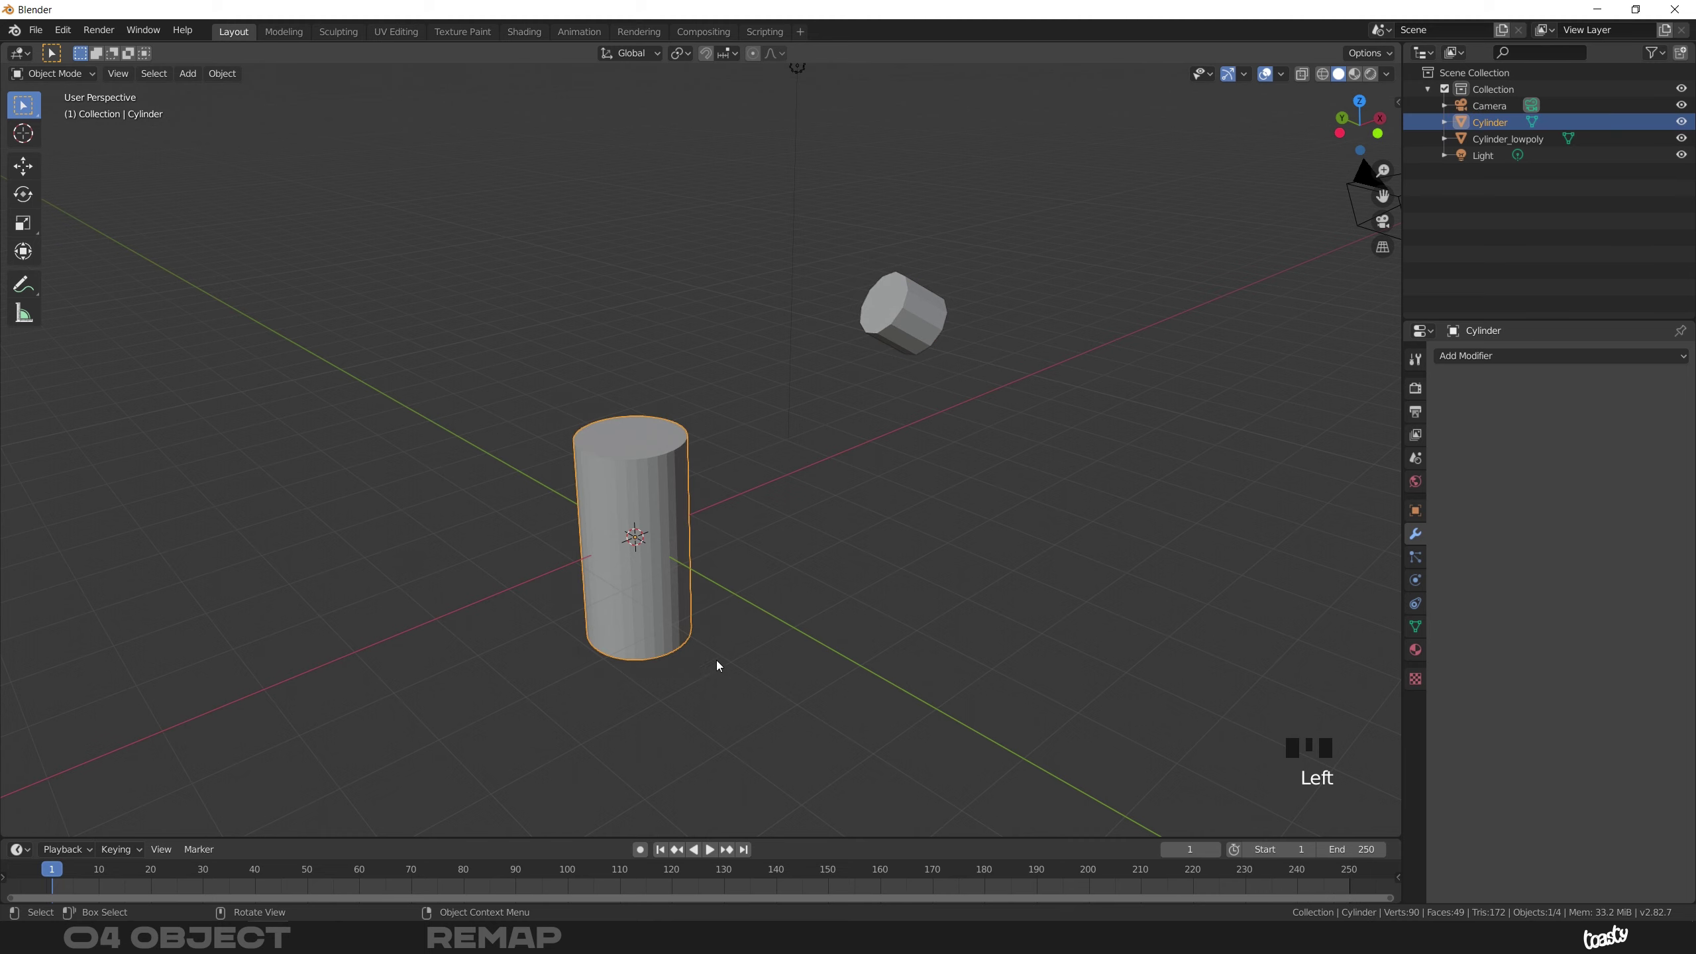
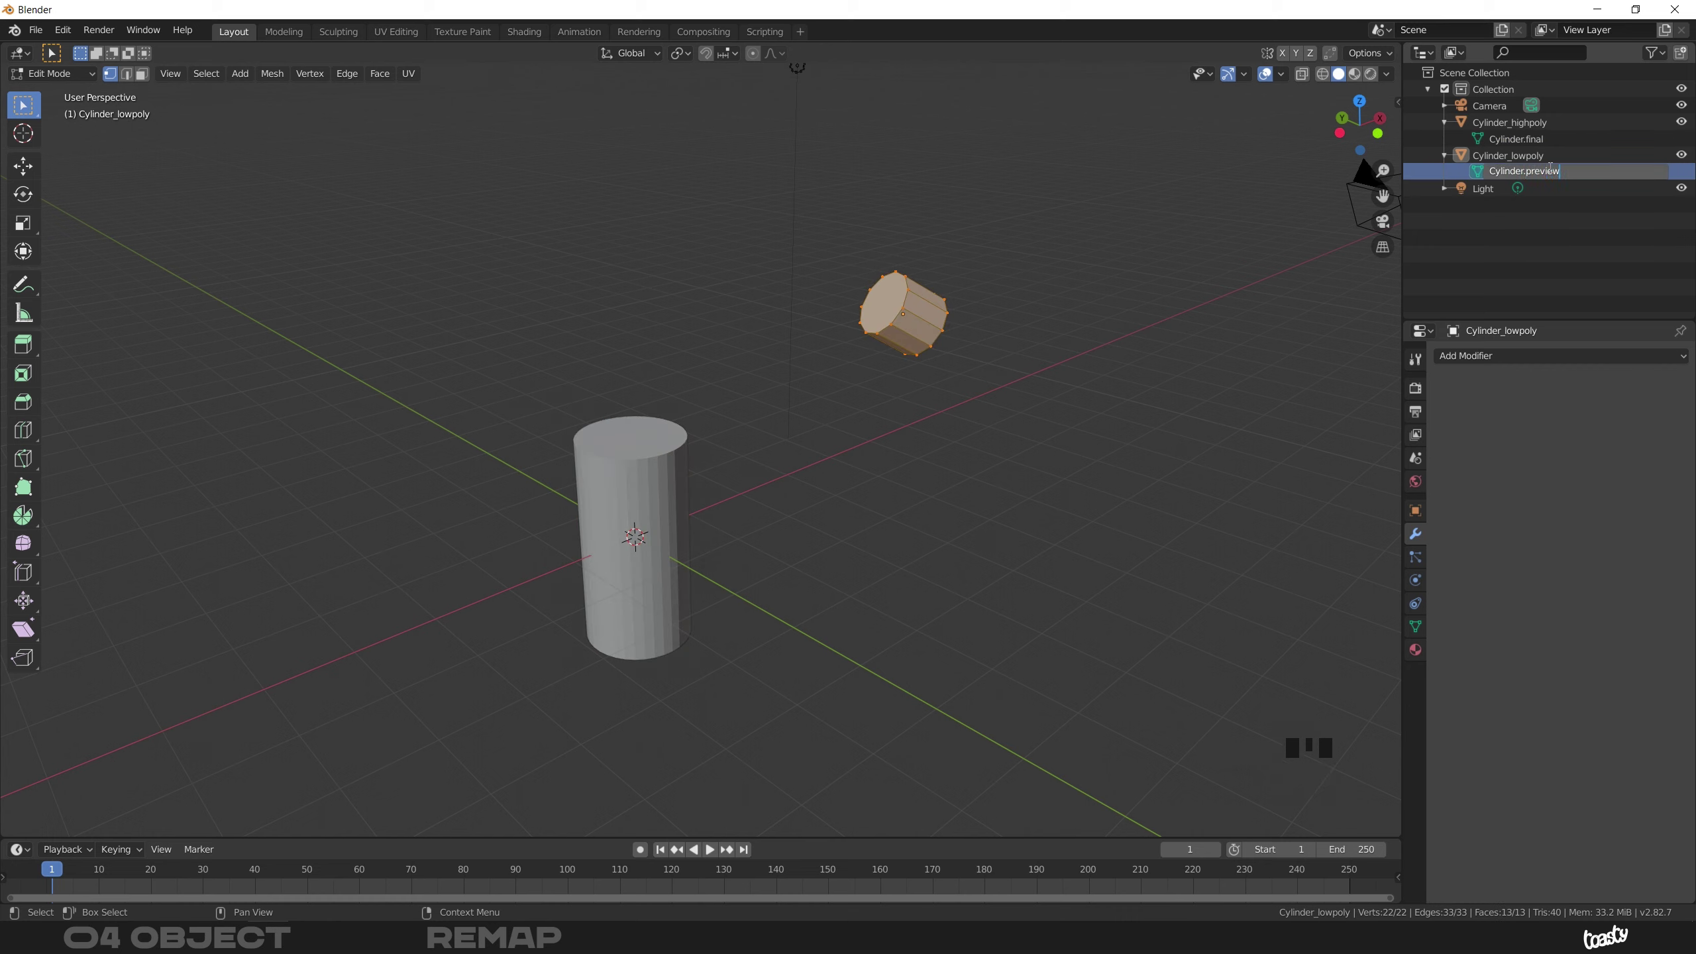
# Leave Edit Mode on the low-poly cylinder and select the Cylinder_lowpoly object
pyautogui.press('Tab')
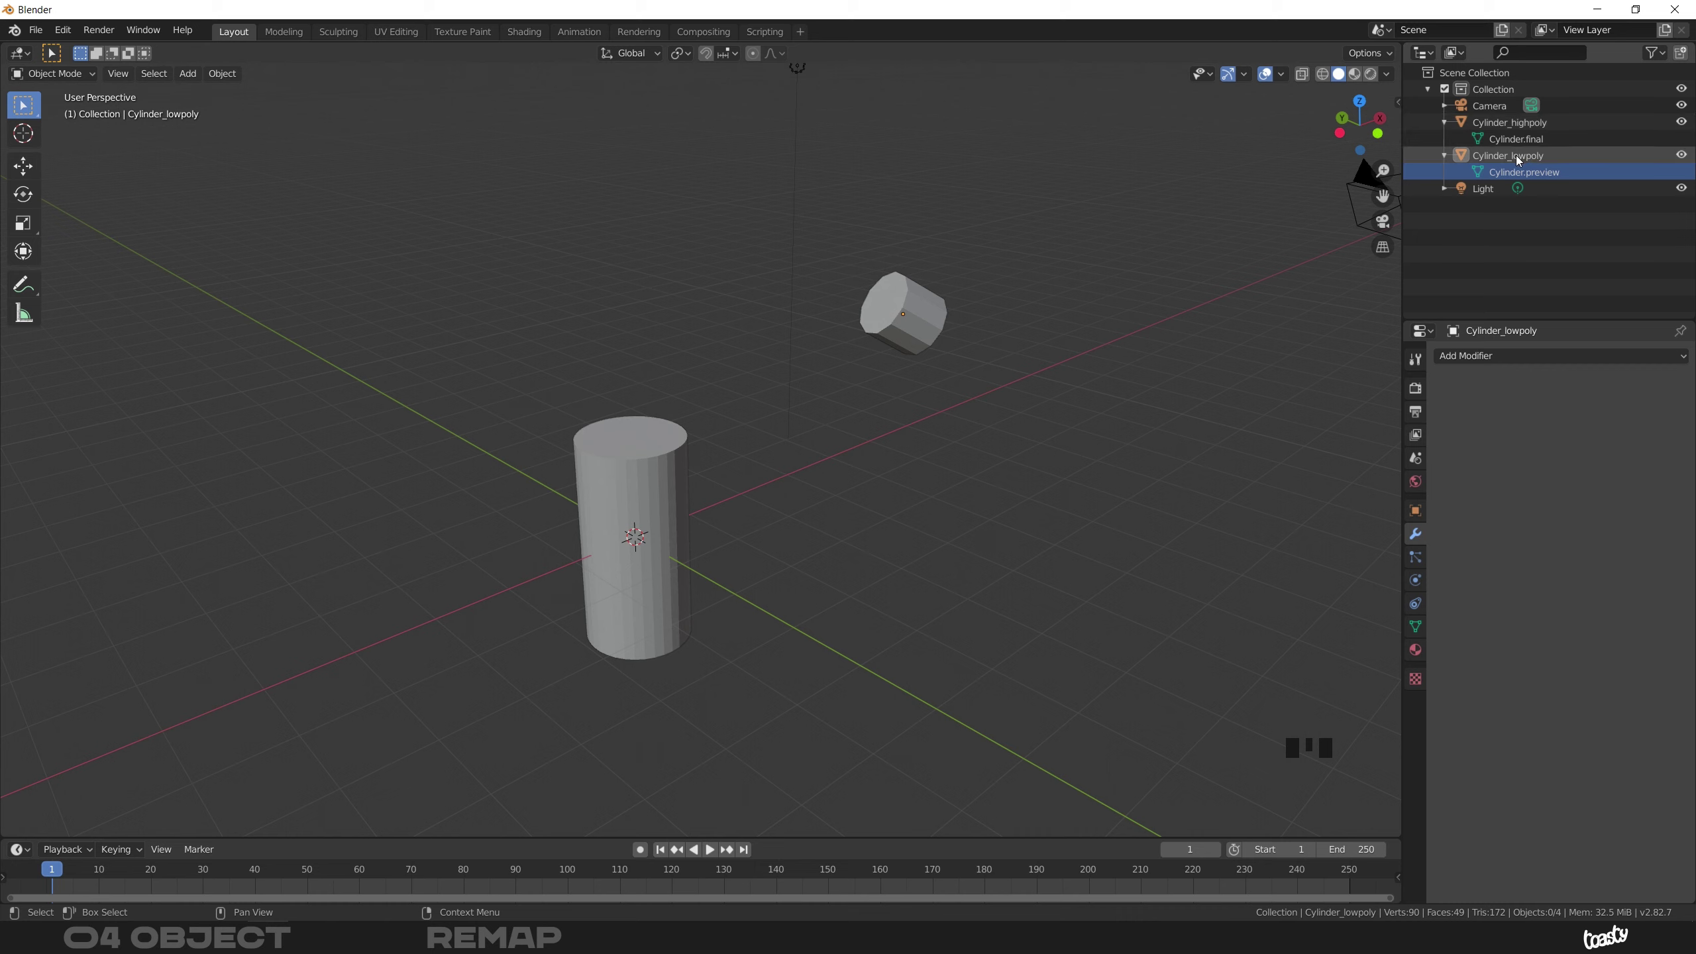
pyautogui.click(1521, 160)
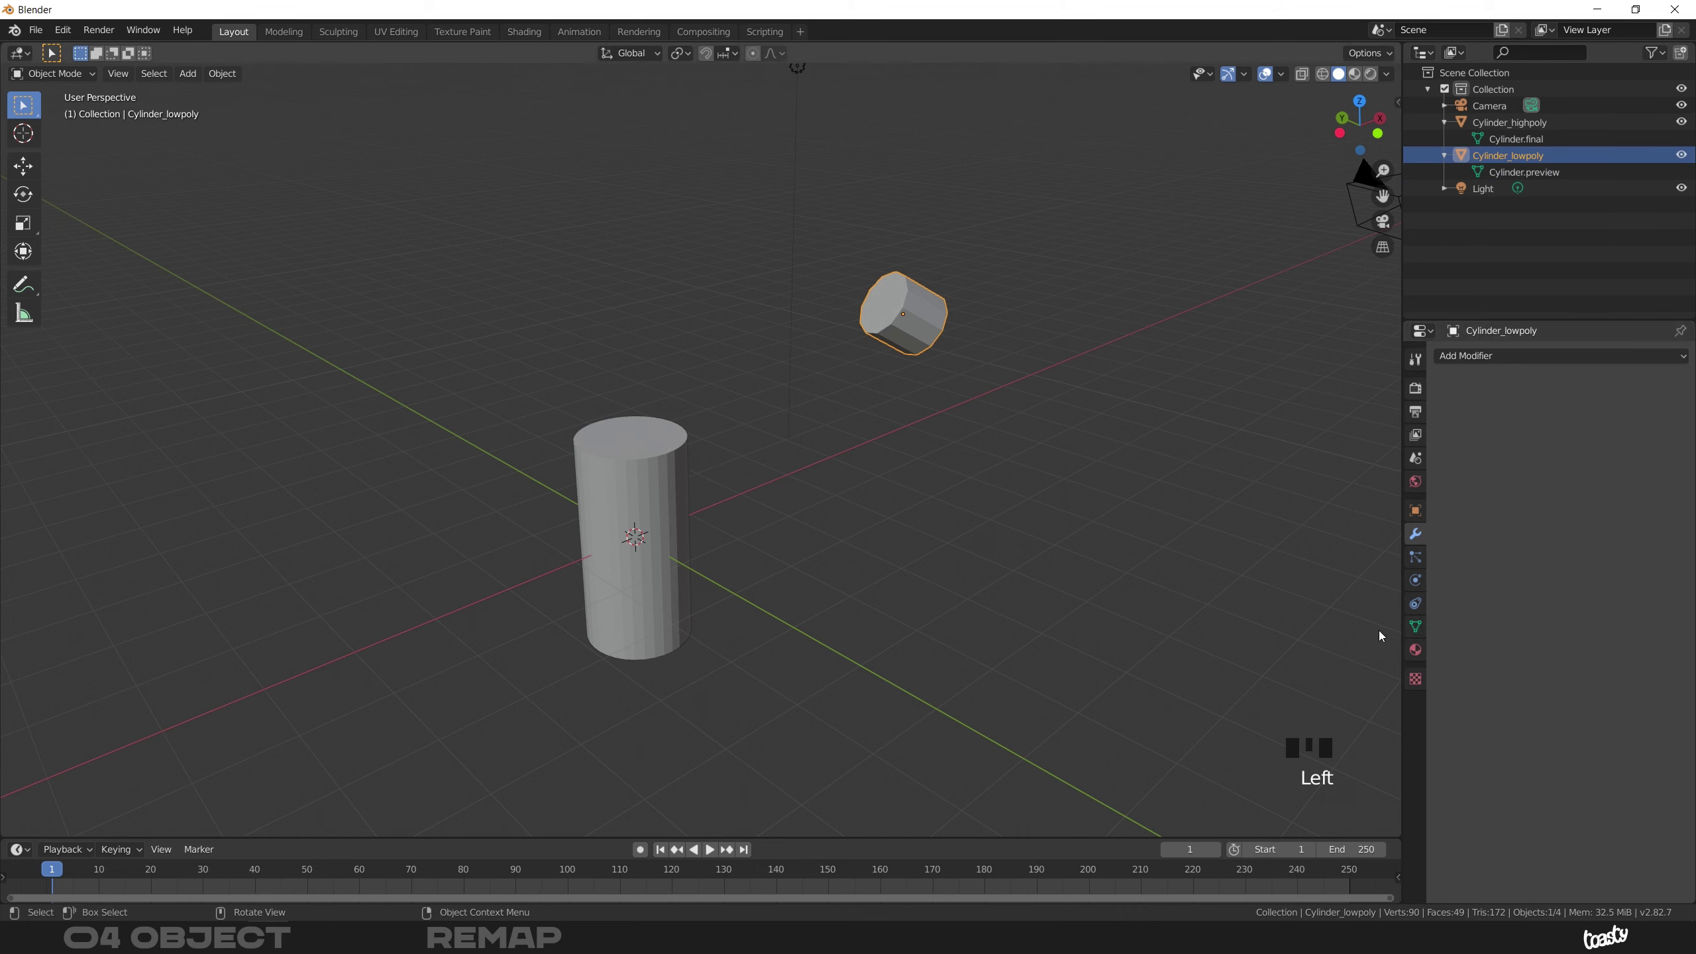
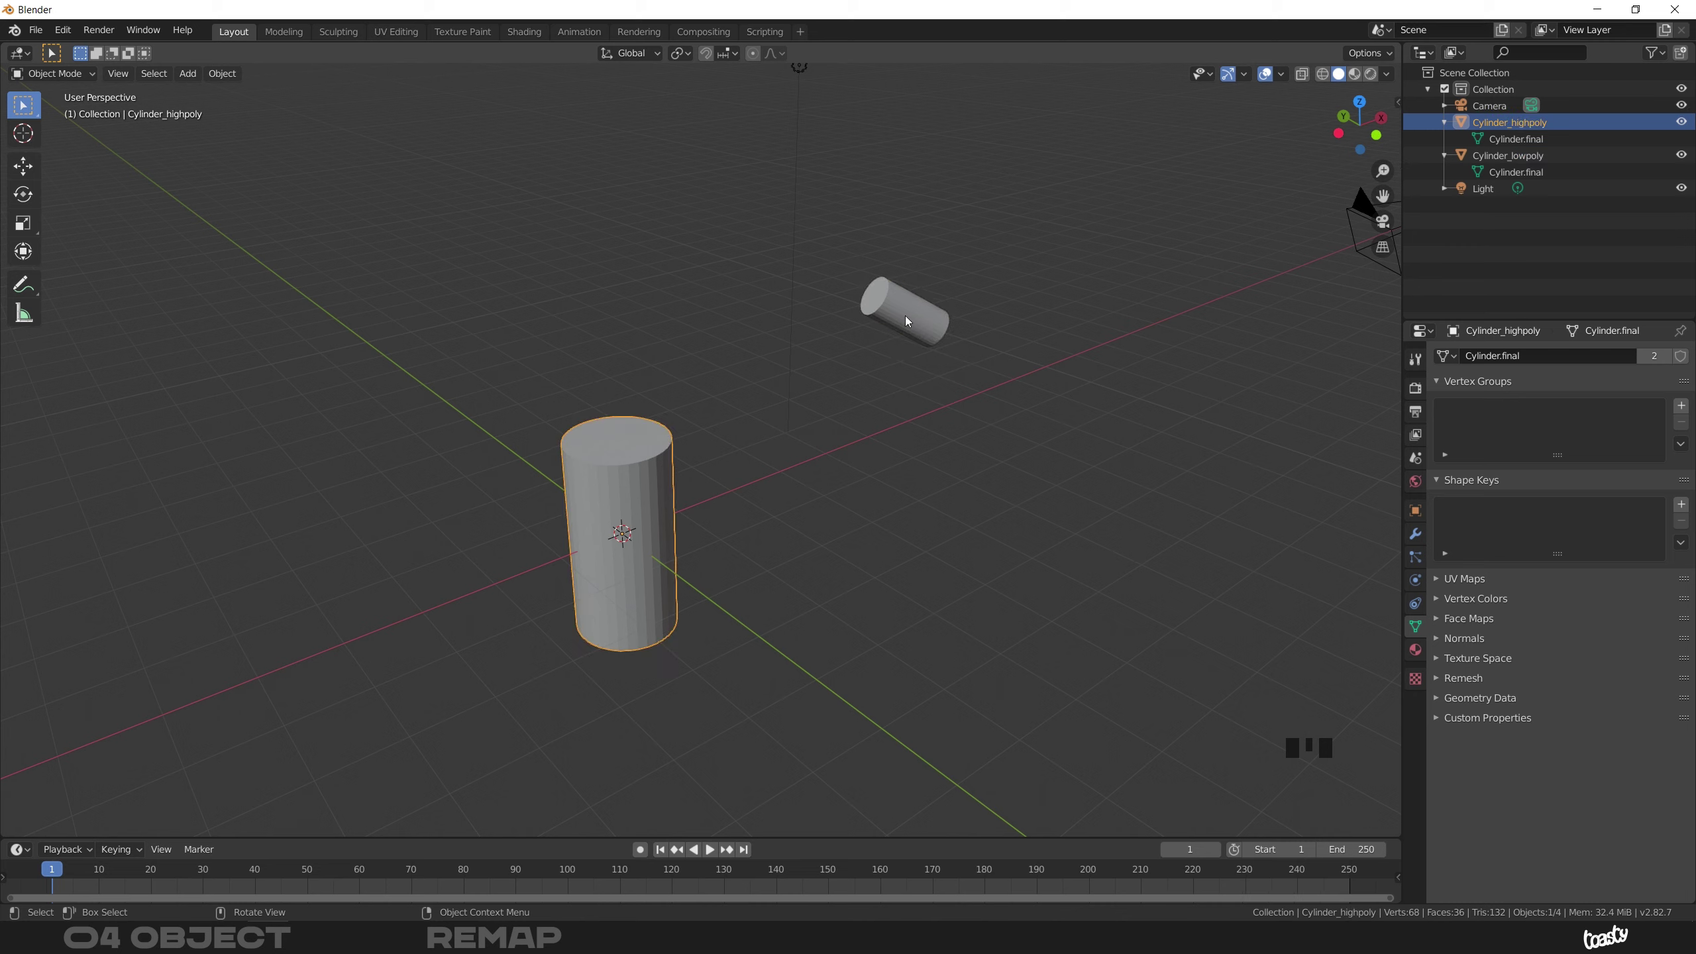
# Select Cylinder_highpoly and delete it, leaving Cylinder_lowpoly on the Cylinder.final mesh
pyautogui.click(876, 350)
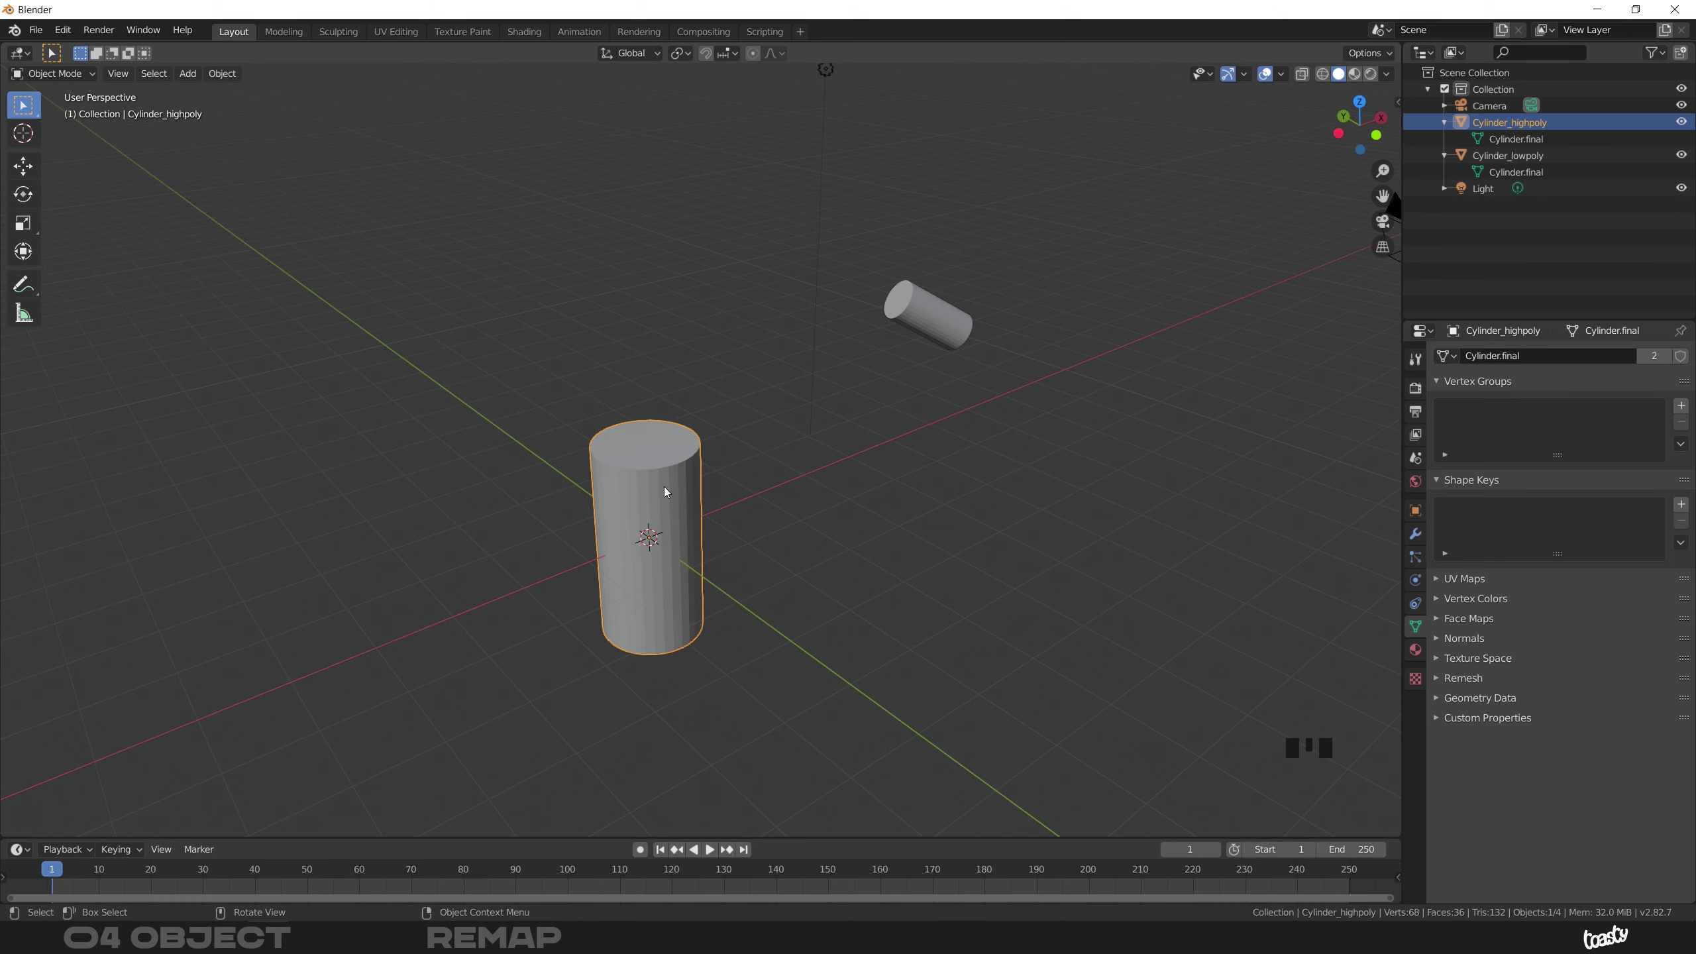
pyautogui.click(681, 488)
# Add a 3.6 m cube, then list Cylinder_lowpoly's available meshes to pick Cube.005
pyautogui.press('x')
pyautogui.press('shift+a')
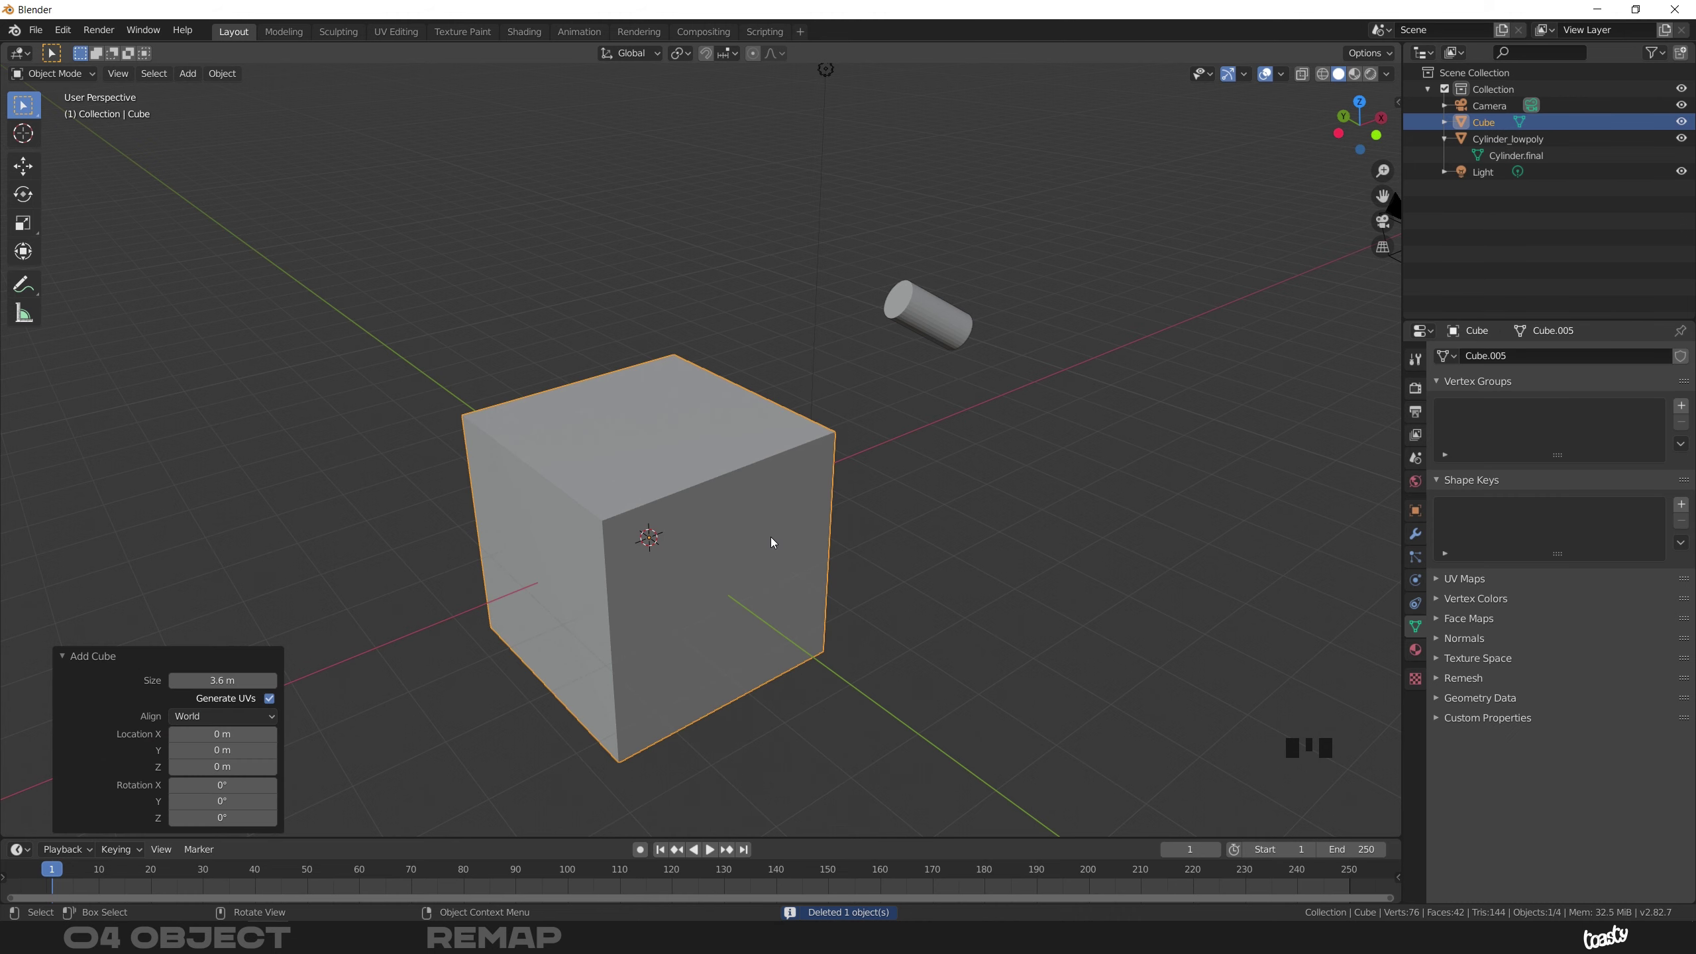
pyautogui.click(1511, 146)
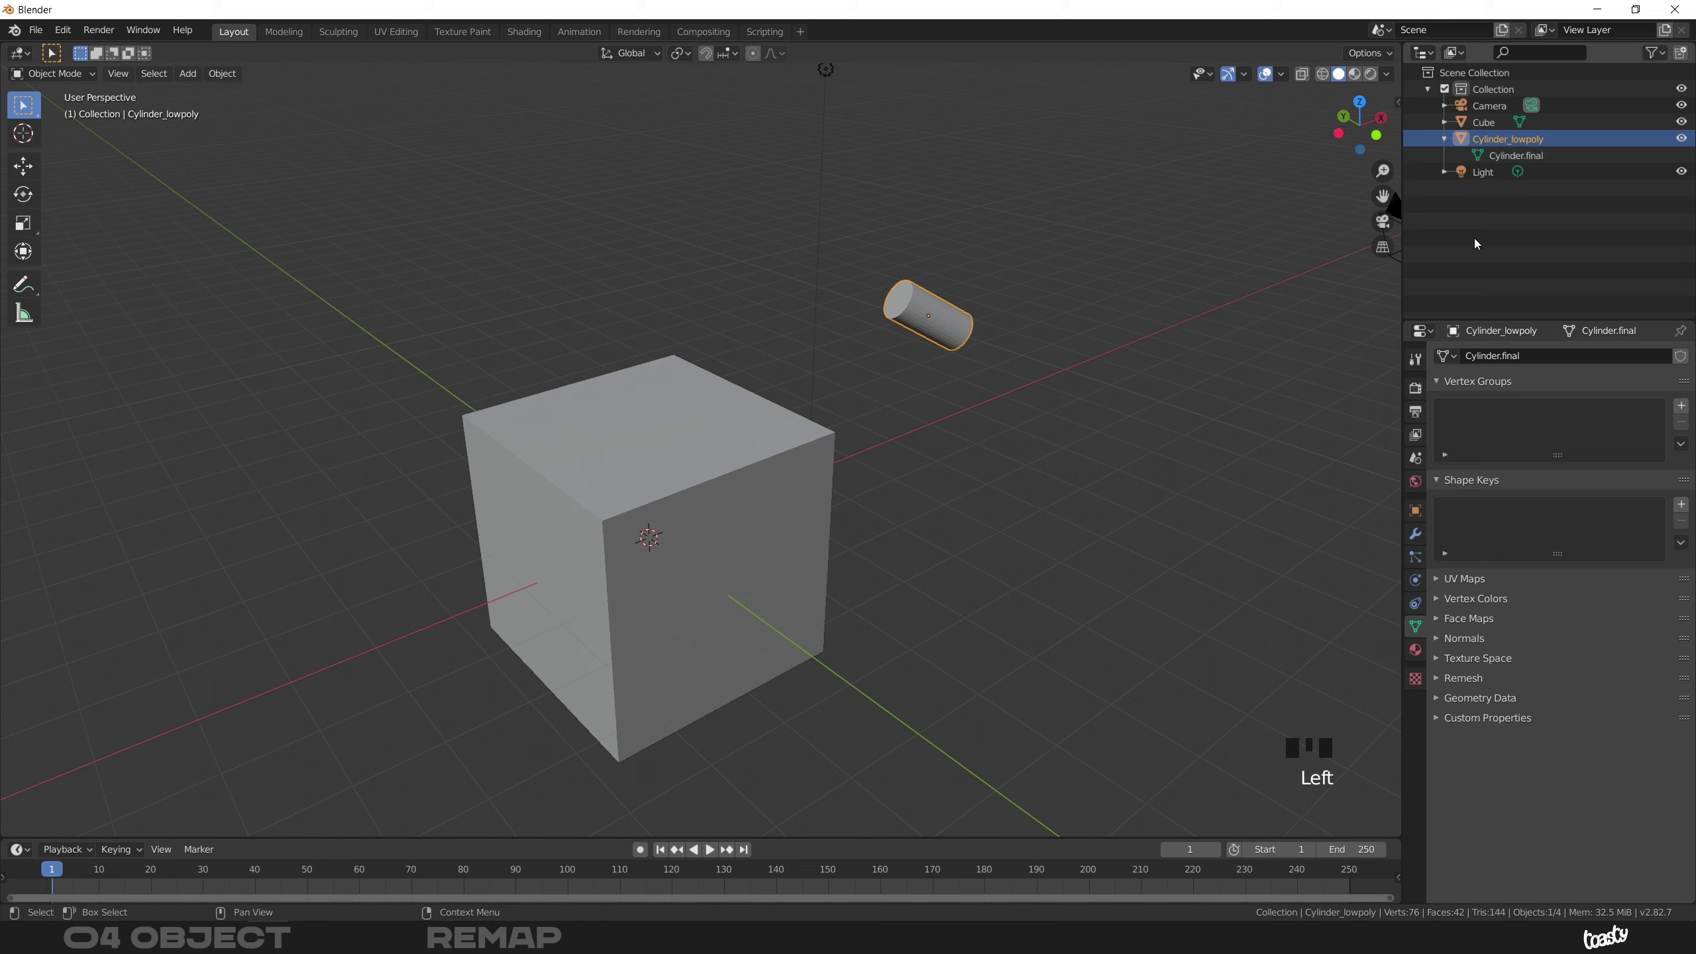
pyautogui.click(1447, 358)
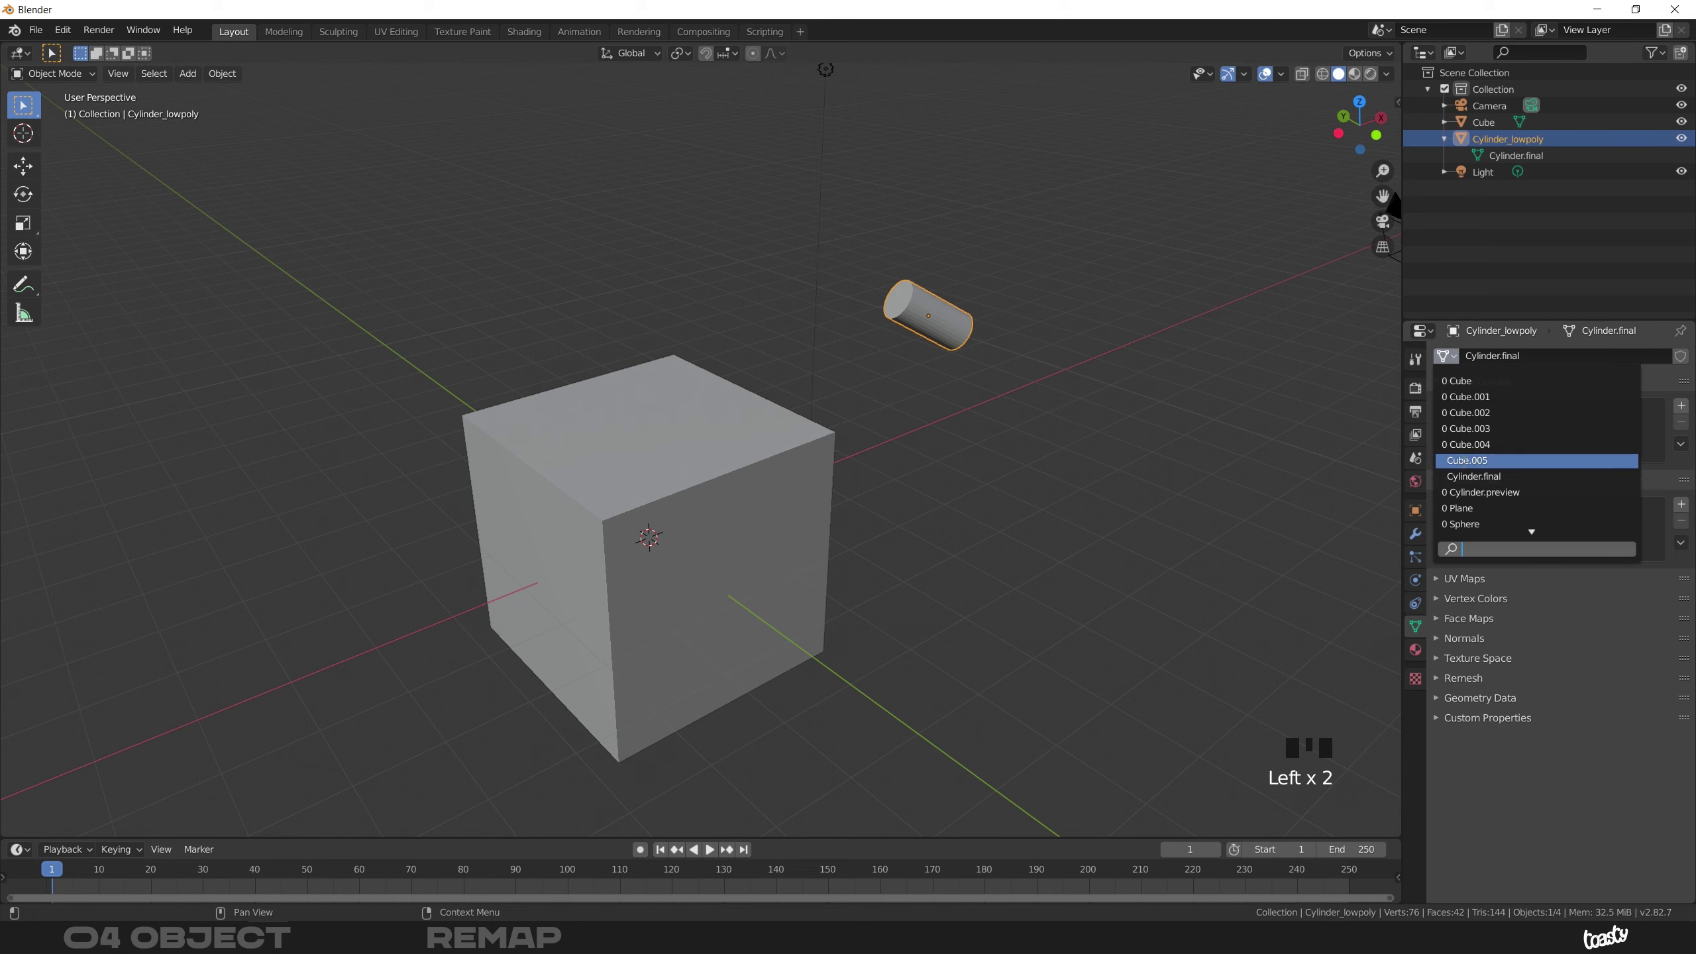